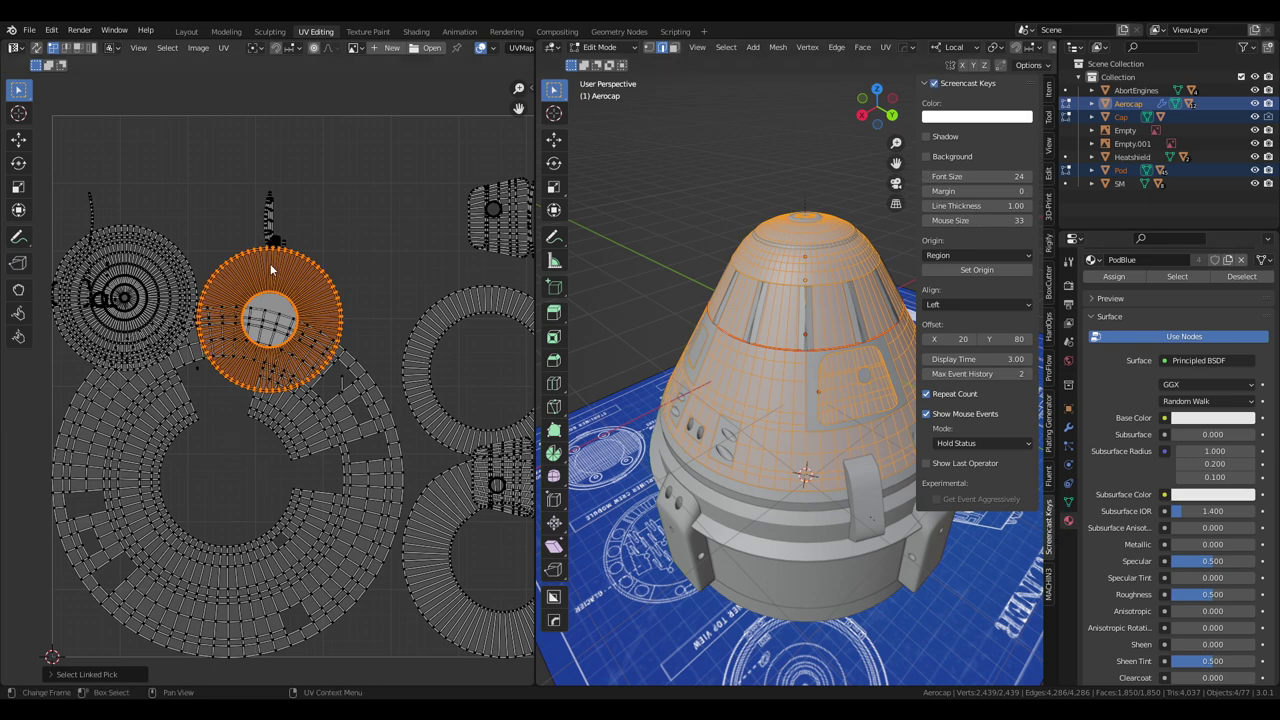
# Move the holed ring, the concentric disc and the top ring island back inside the UV square.
pyautogui.press('j')
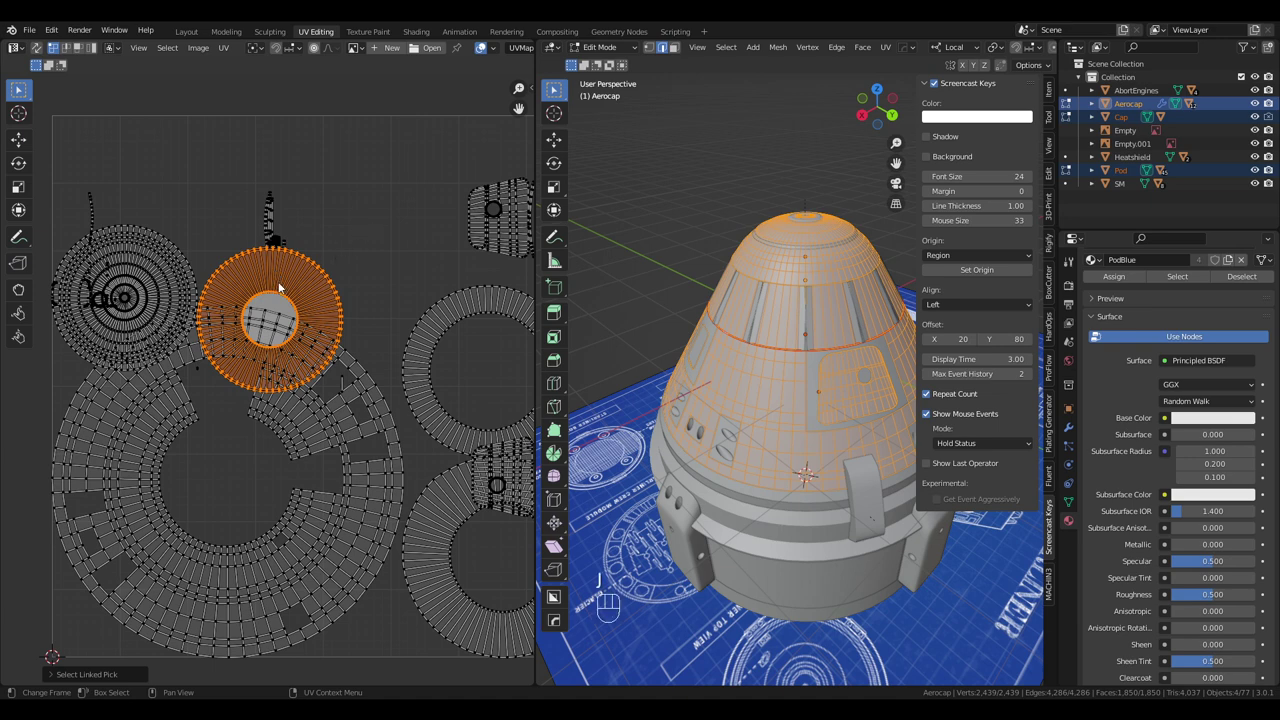
pyautogui.press('g')
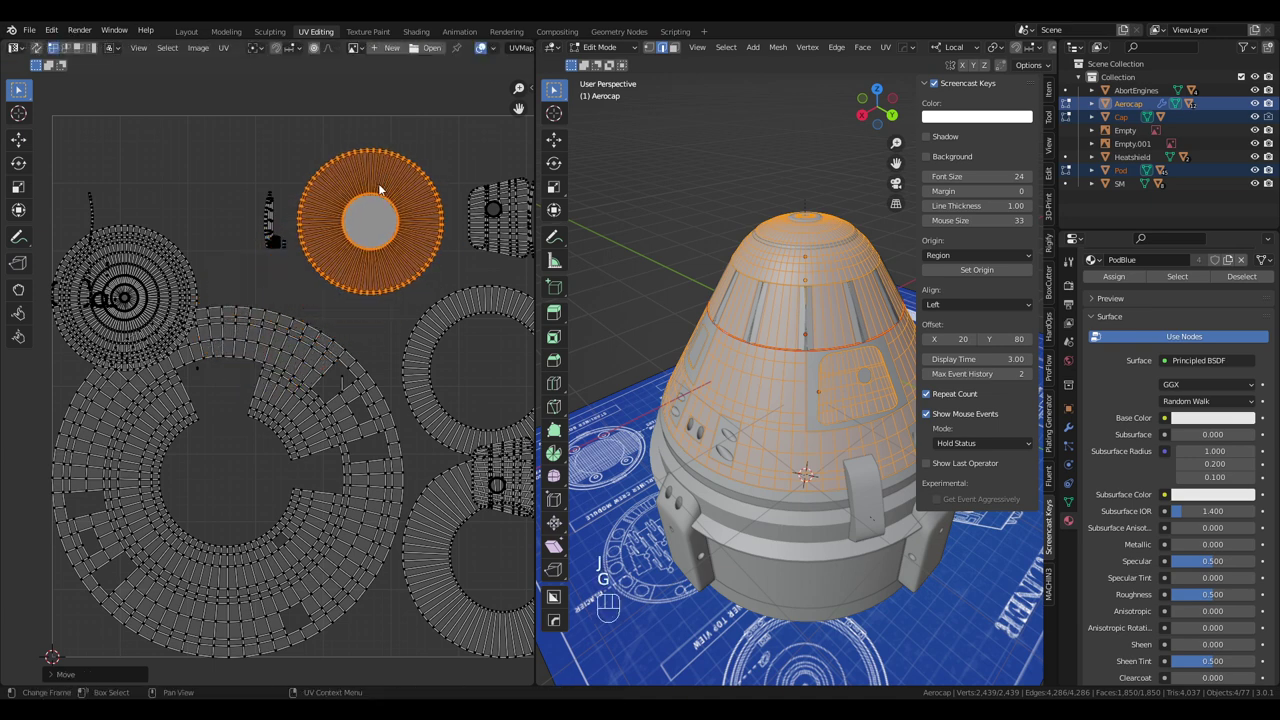
pyautogui.press('l')
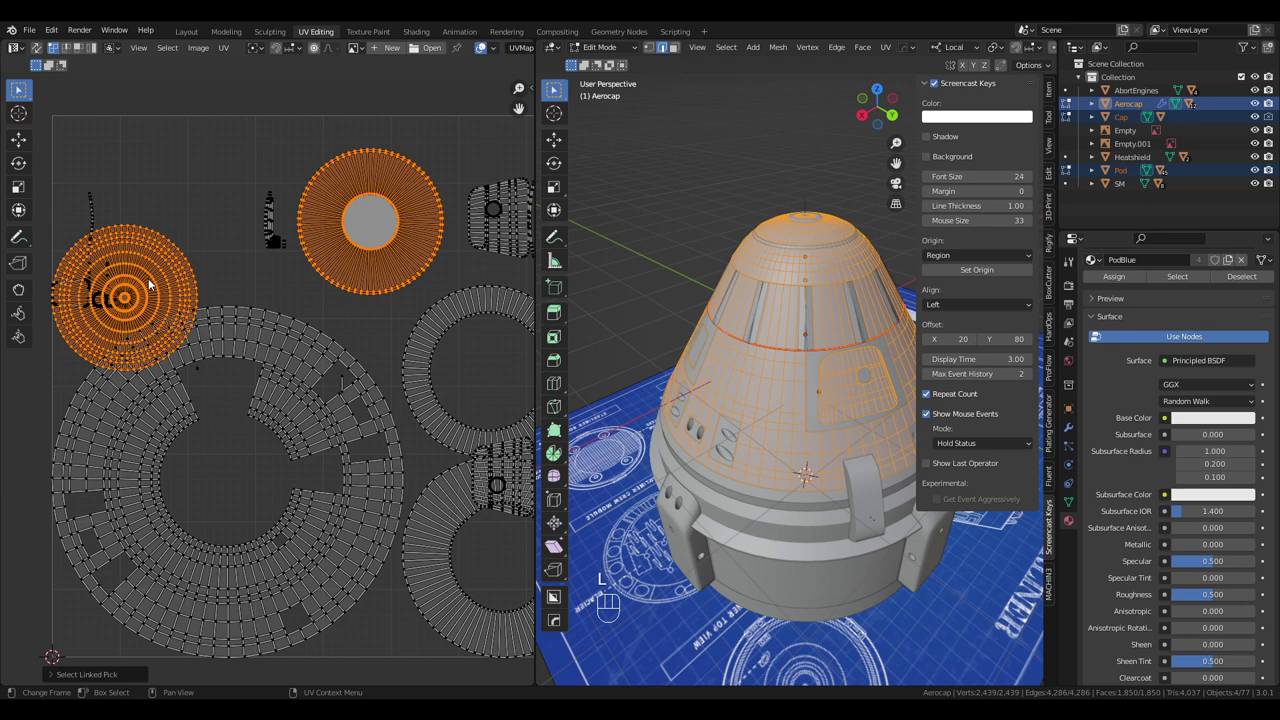
pyautogui.press('g')
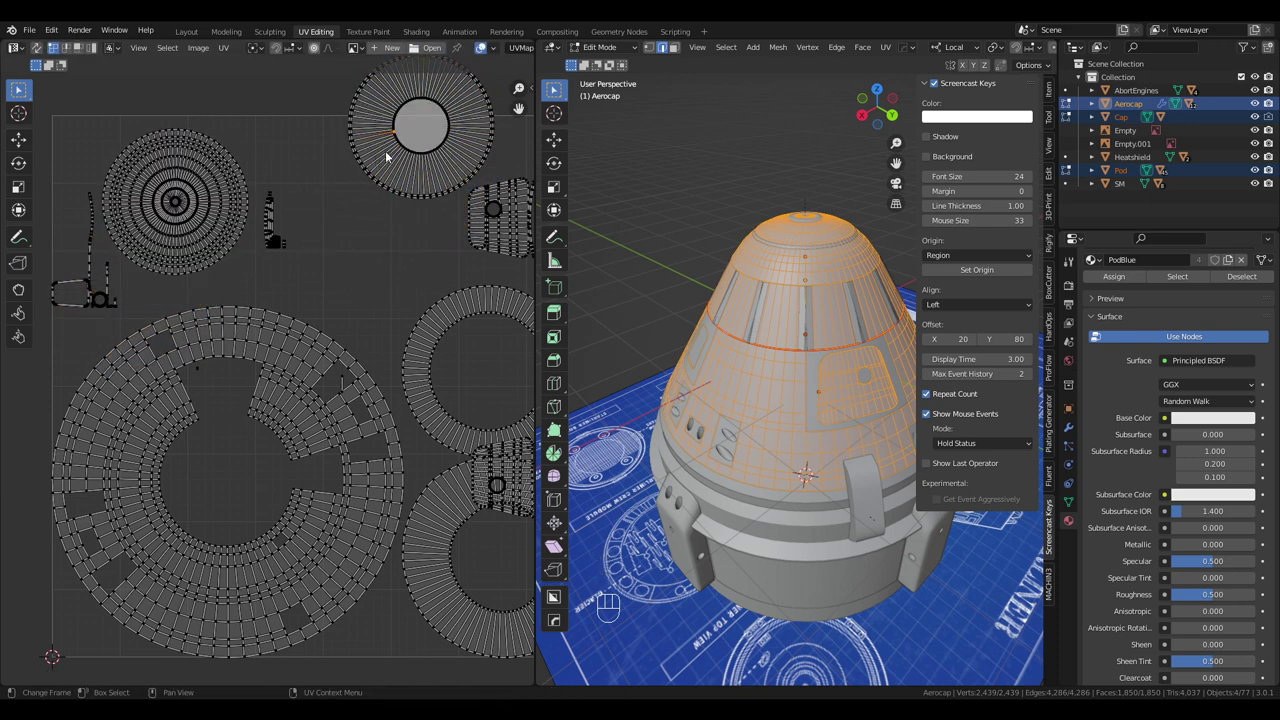
pyautogui.press('l')
pyautogui.press('g')
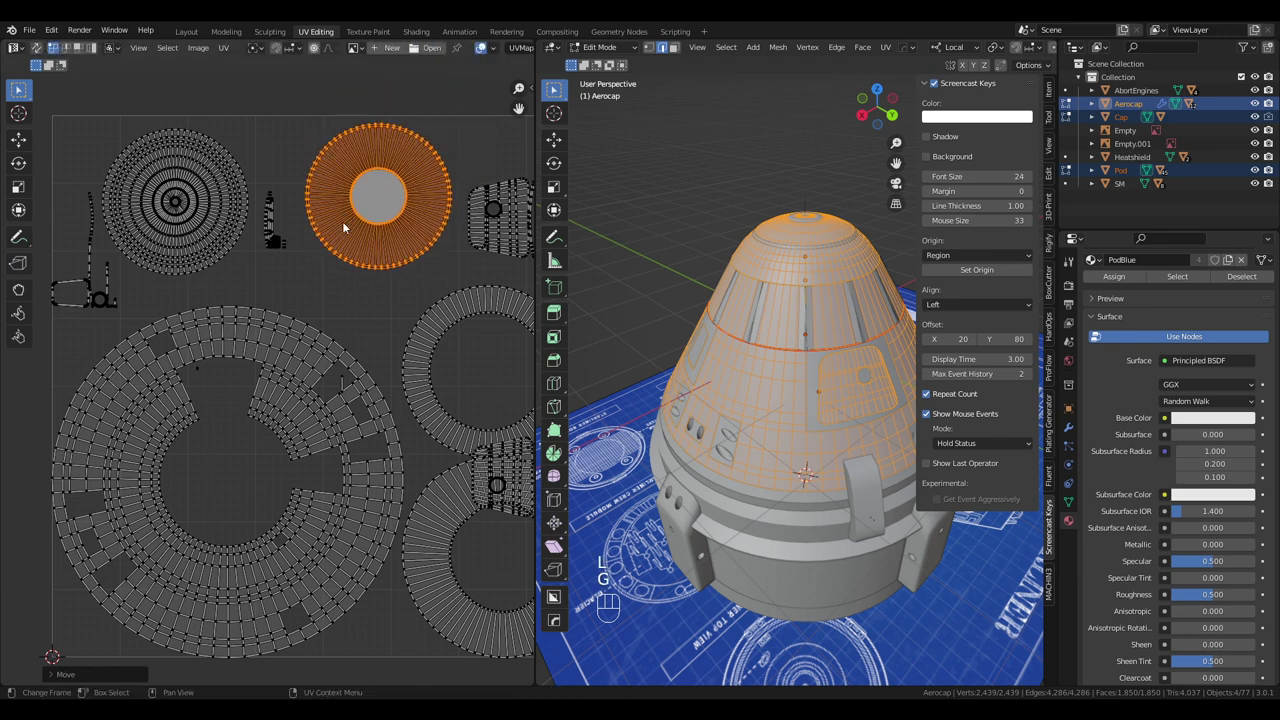
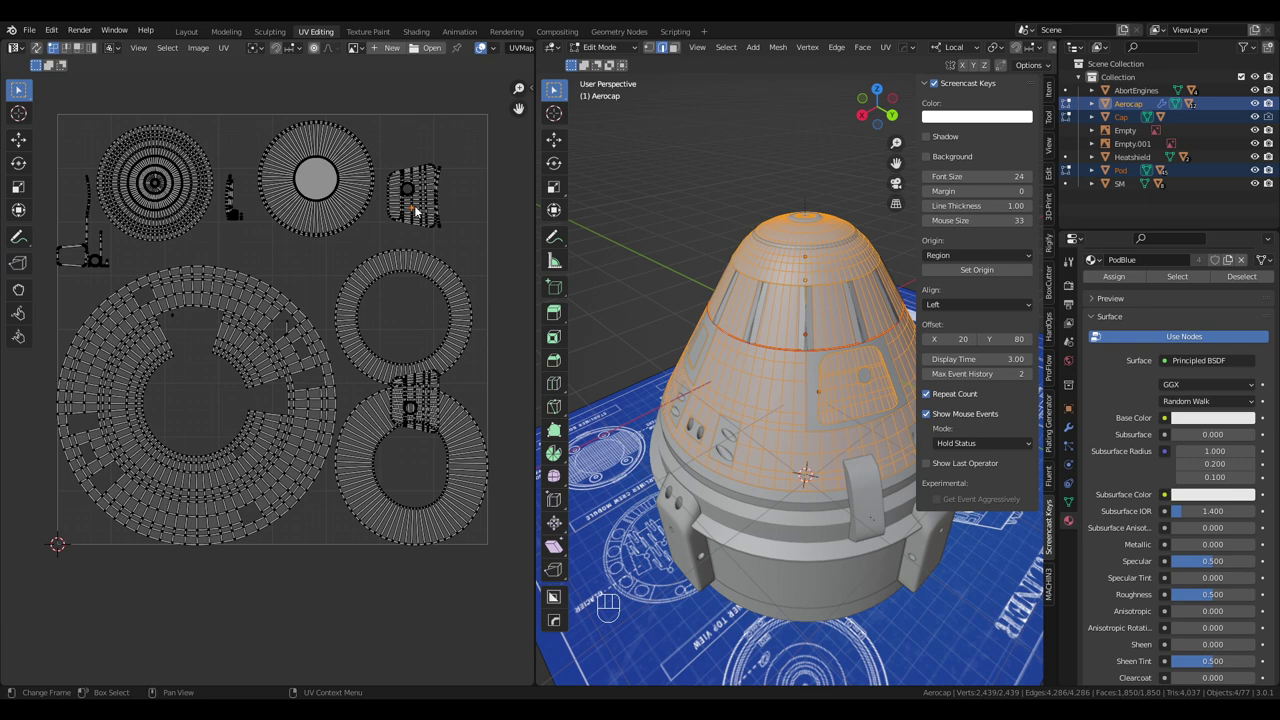
# Place the window panel island in the top-right corner and the second panel beneath it.
pyautogui.press('l')
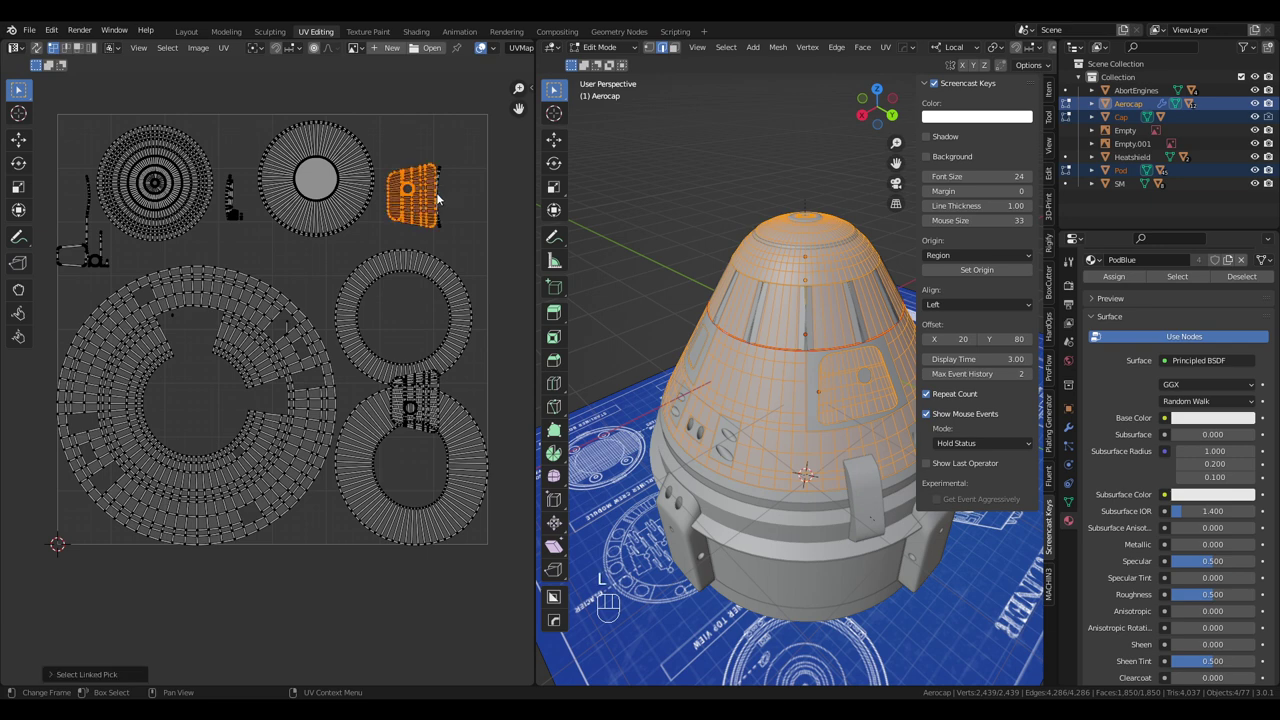
pyautogui.press('l')
pyautogui.press('l')
pyautogui.press('g')
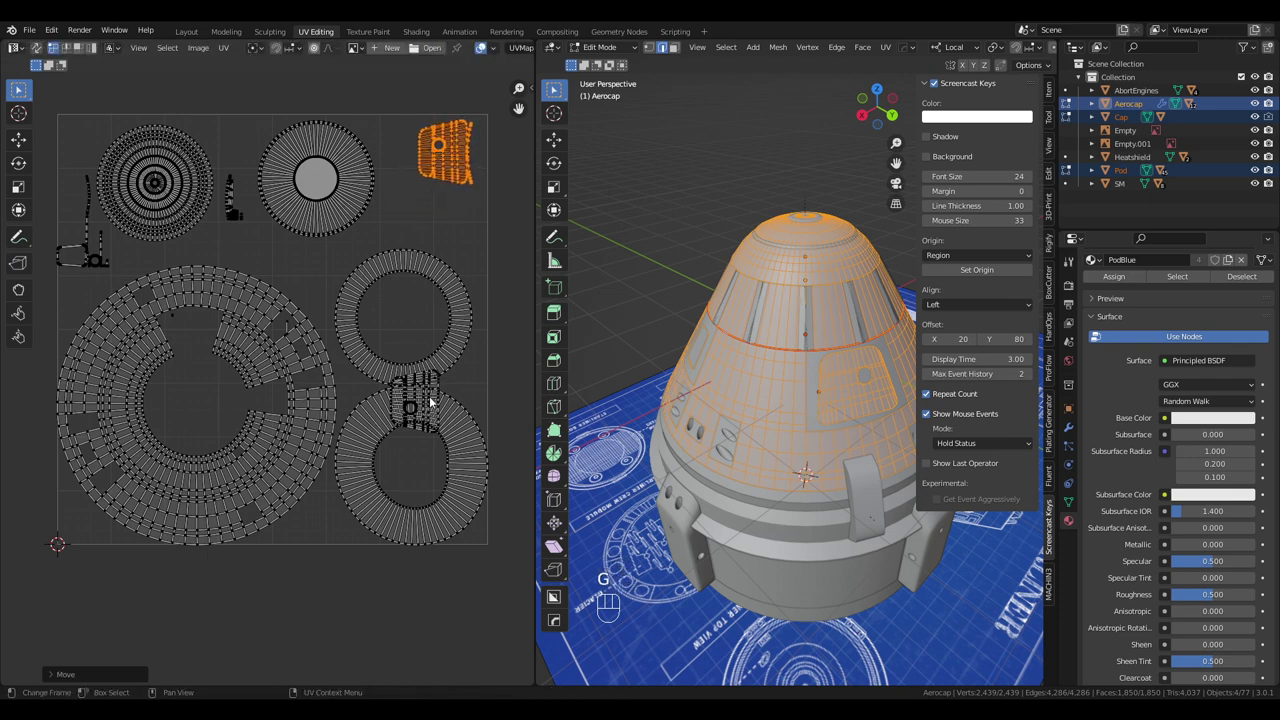
pyautogui.click(405, 395)
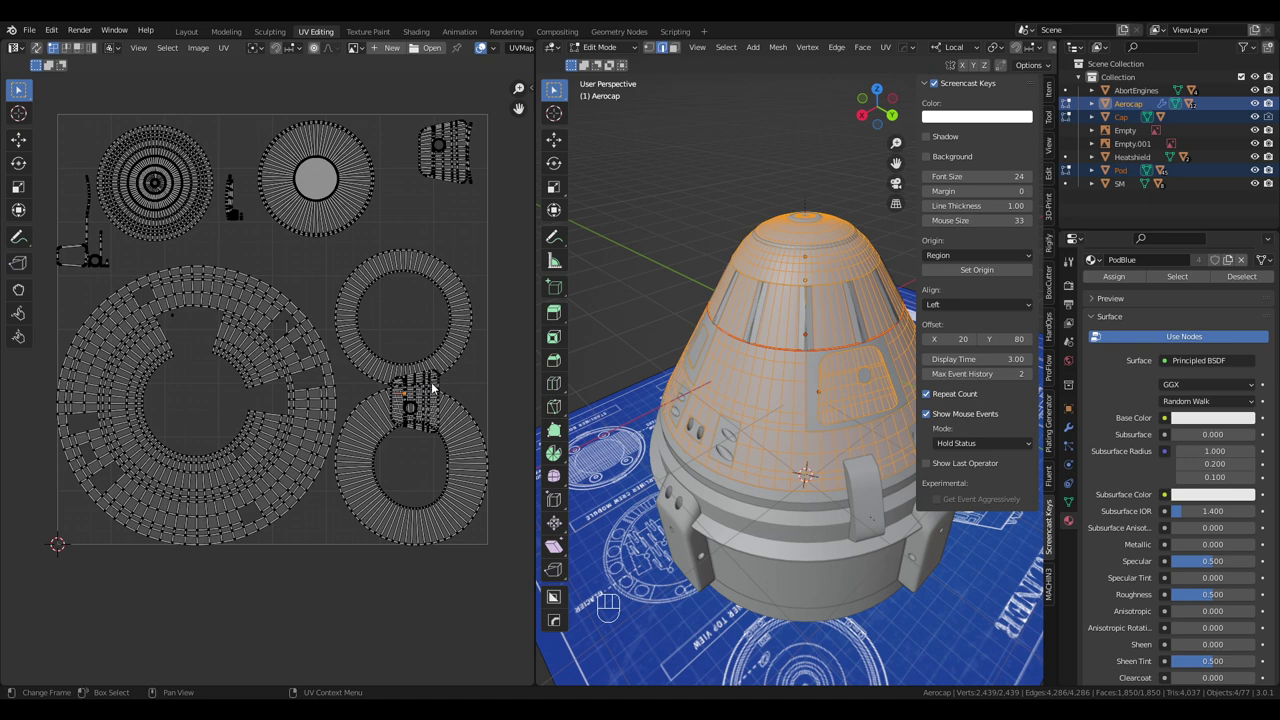
pyautogui.click(441, 384)
pyautogui.press('l')
pyautogui.press('g')
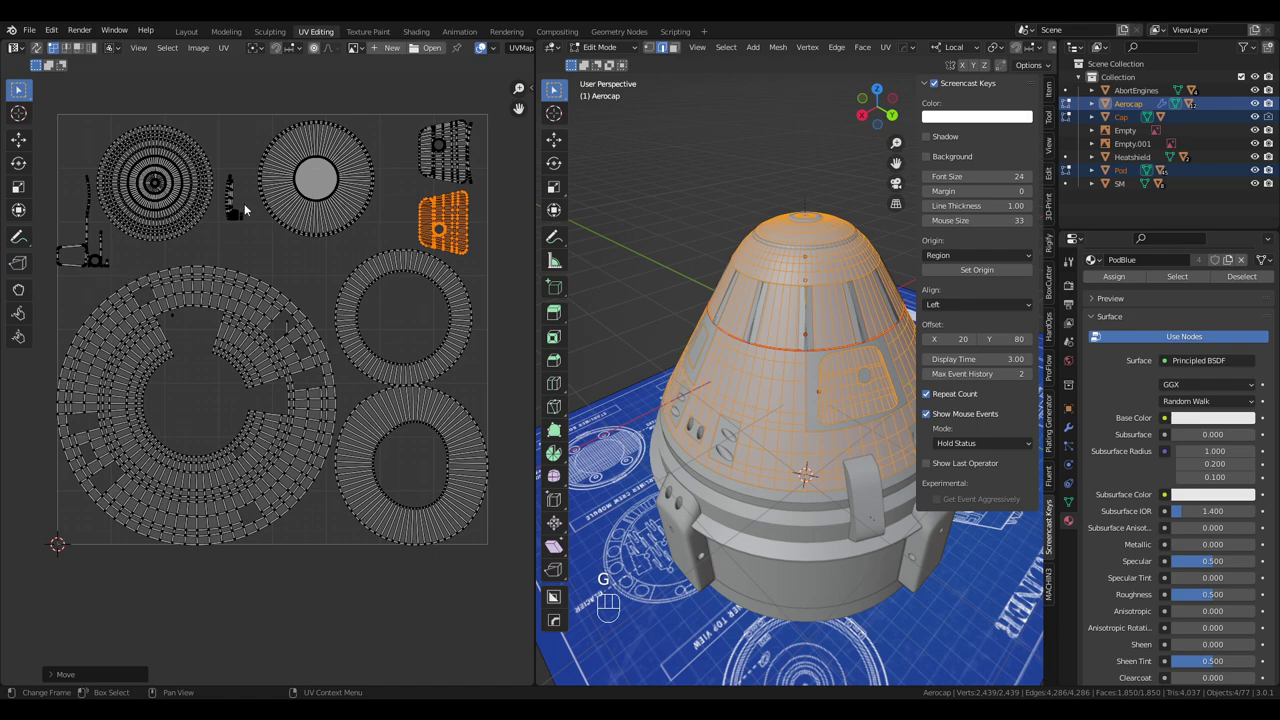
# Scale up the thin strip islands and move them between the concentric disc and the ring.
pyautogui.middleClick(258, 137)
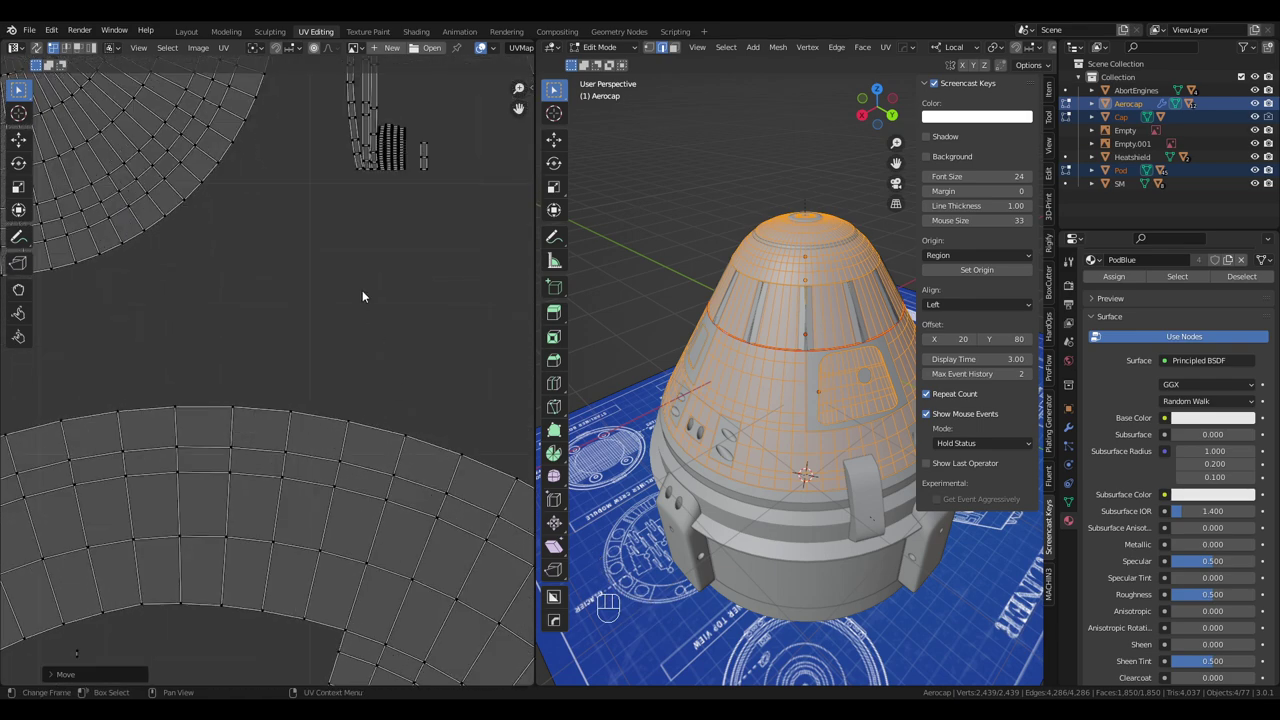
pyautogui.middleClick(374, 166)
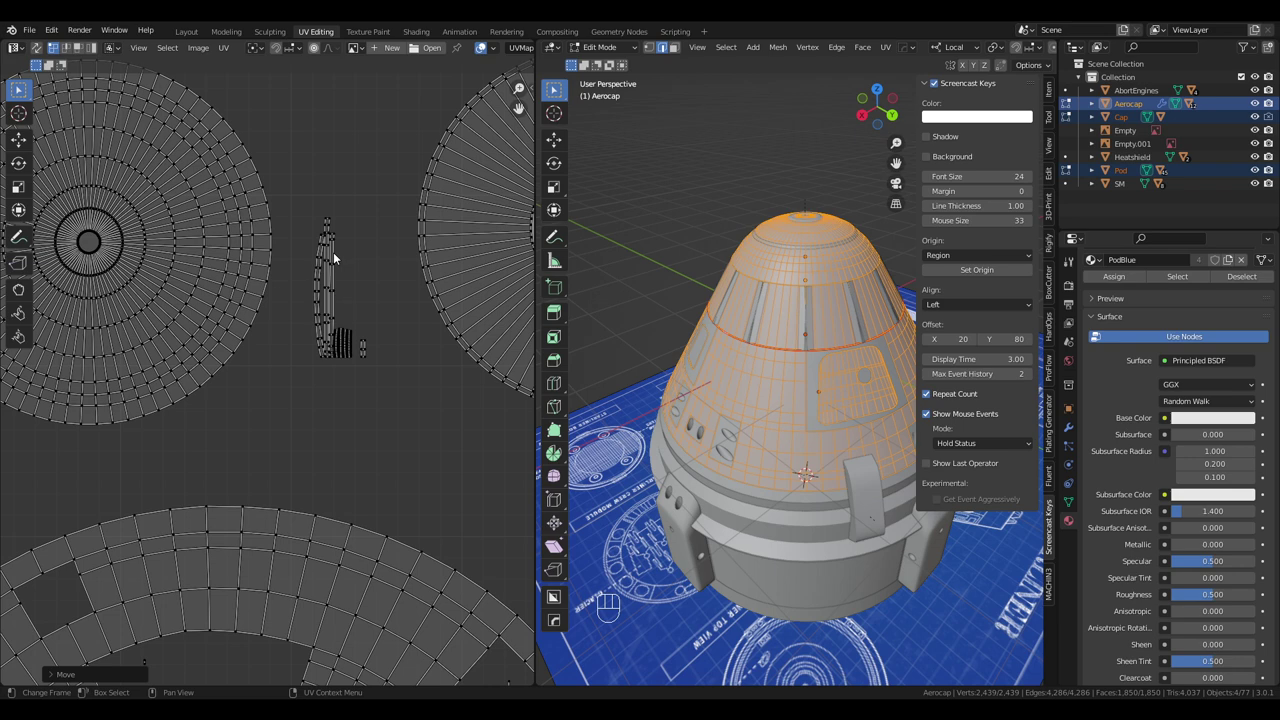
pyautogui.click(288, 359)
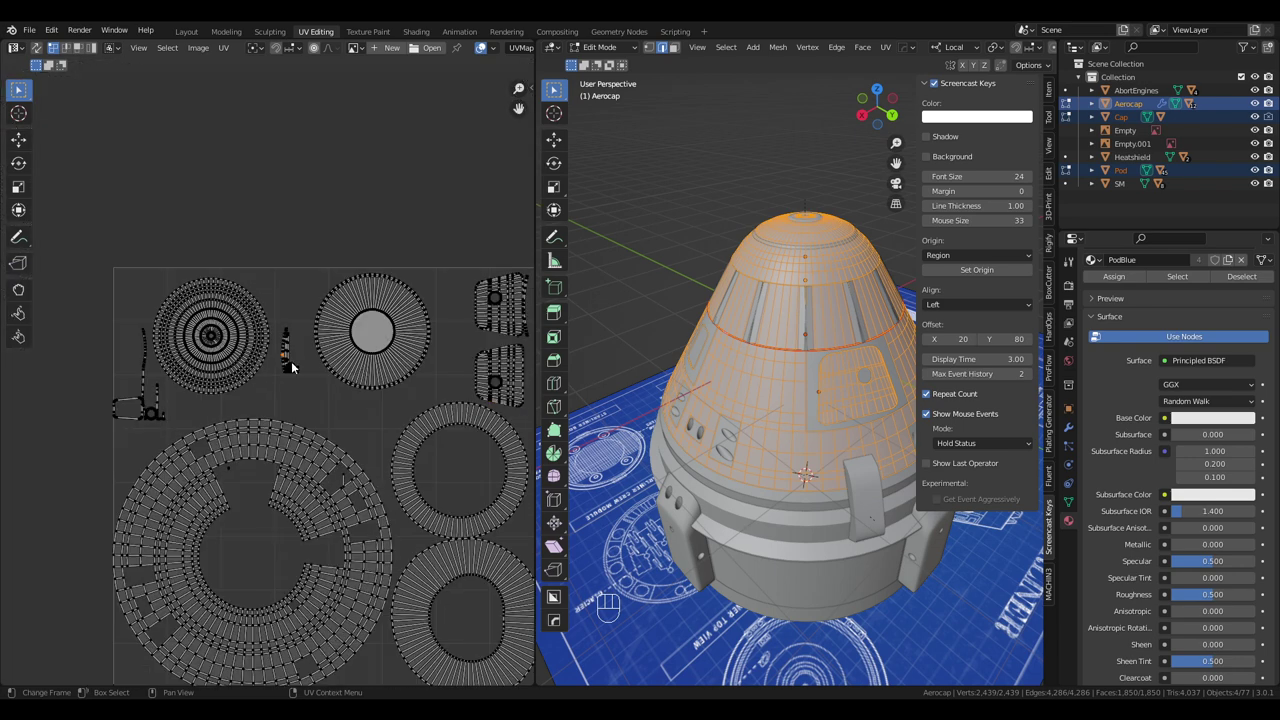
pyautogui.press('l')
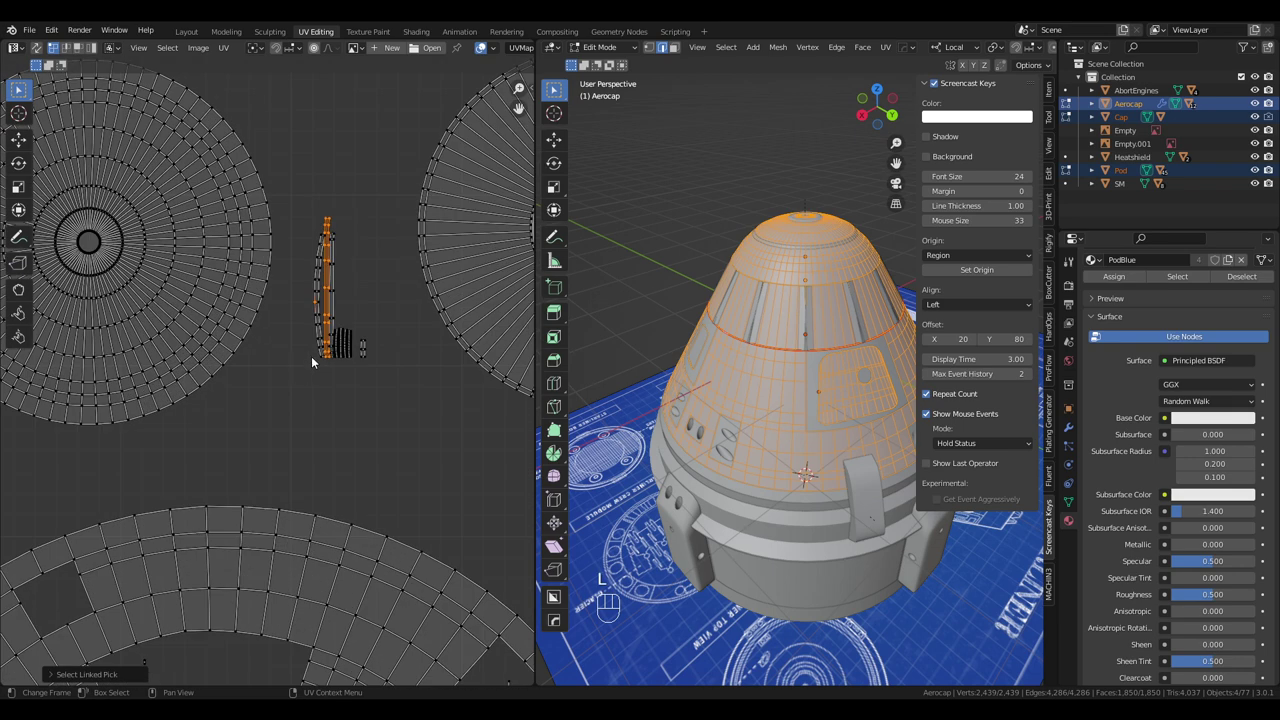
pyautogui.press('c')
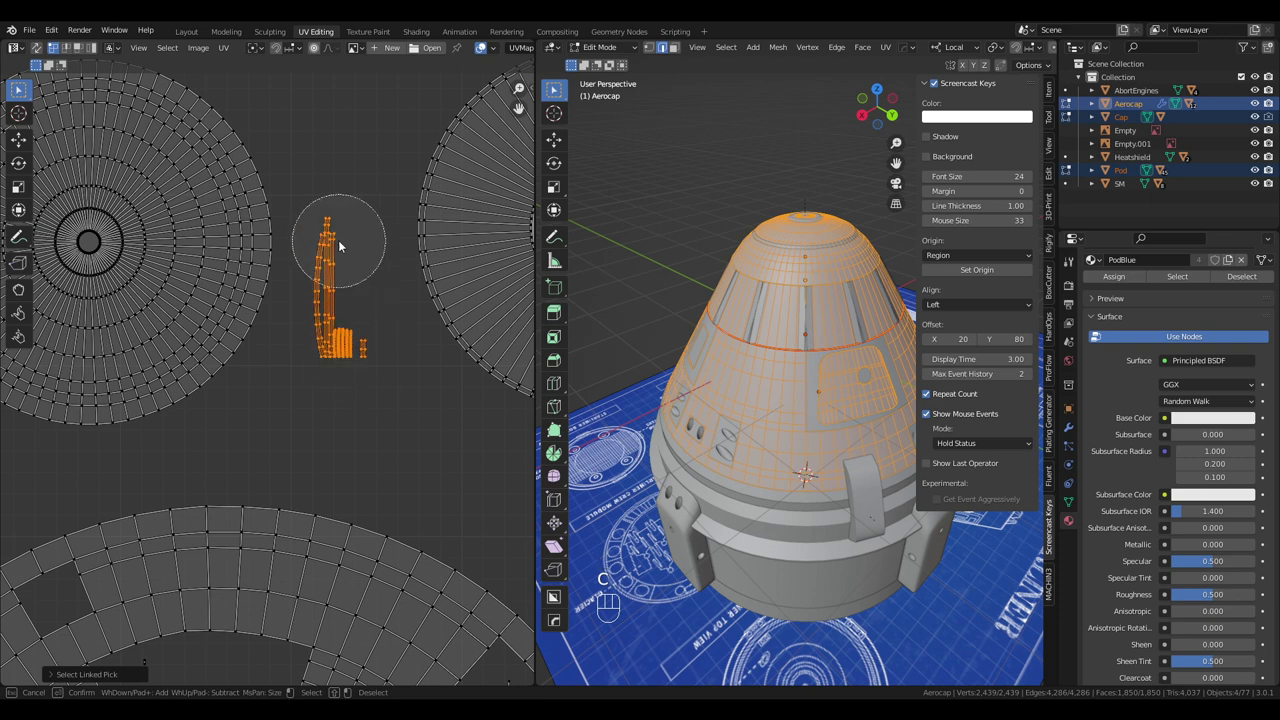
pyautogui.press('s')
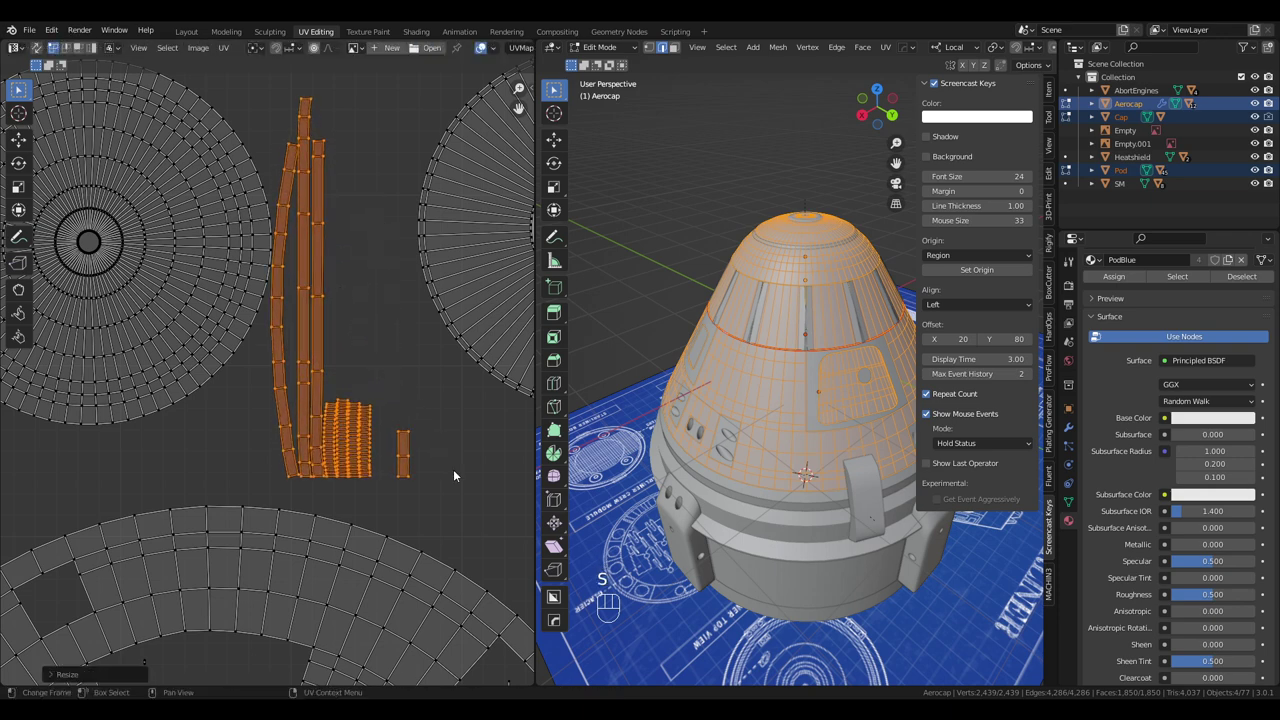
pyautogui.press('g')
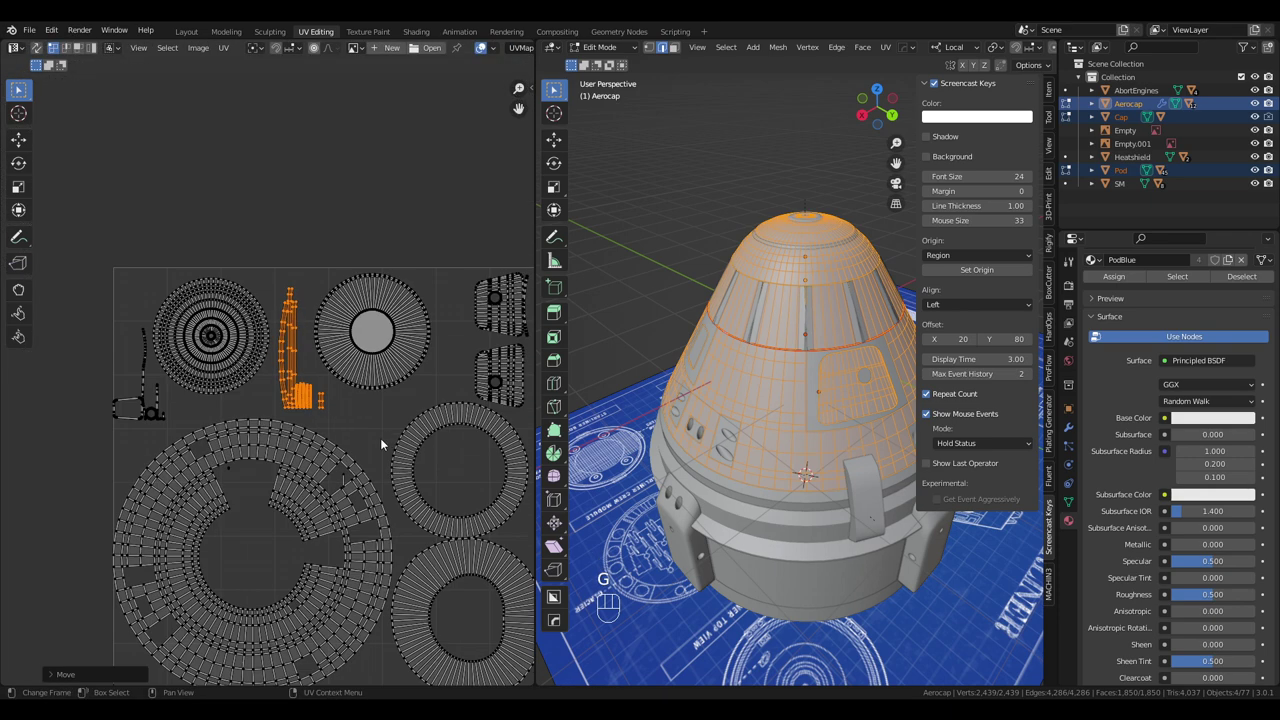
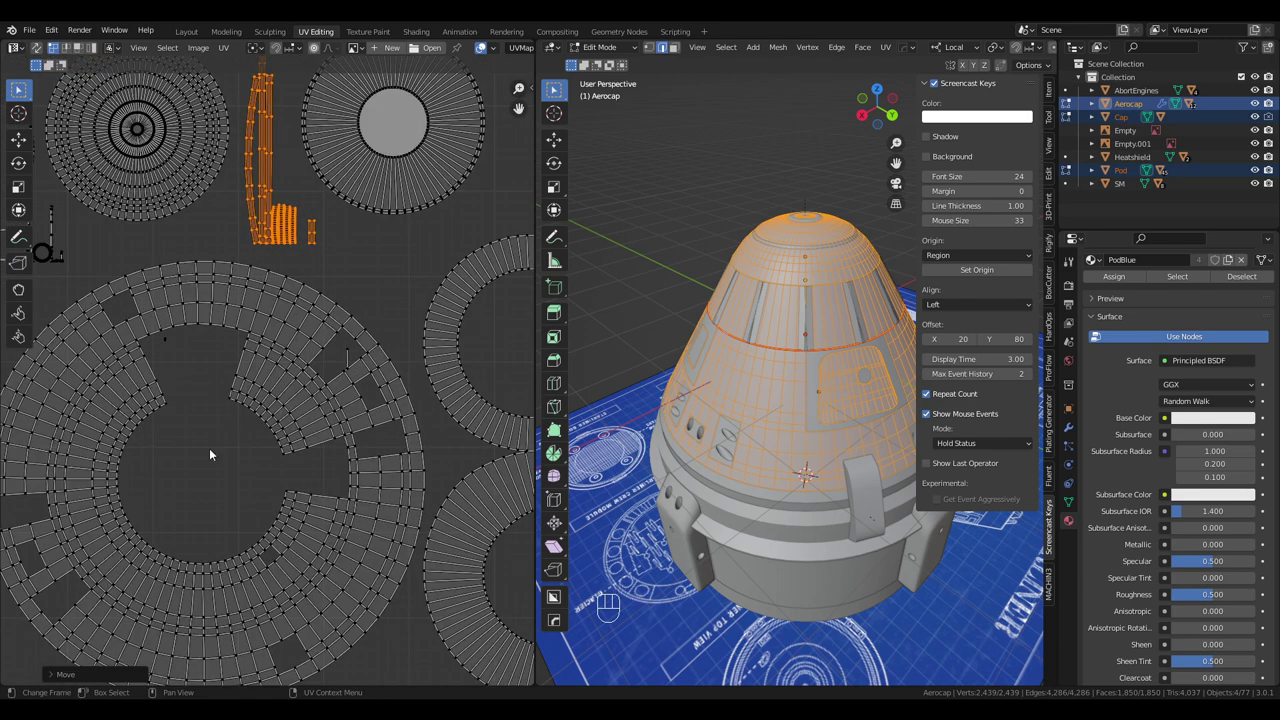
pyautogui.middleClick(189, 427)
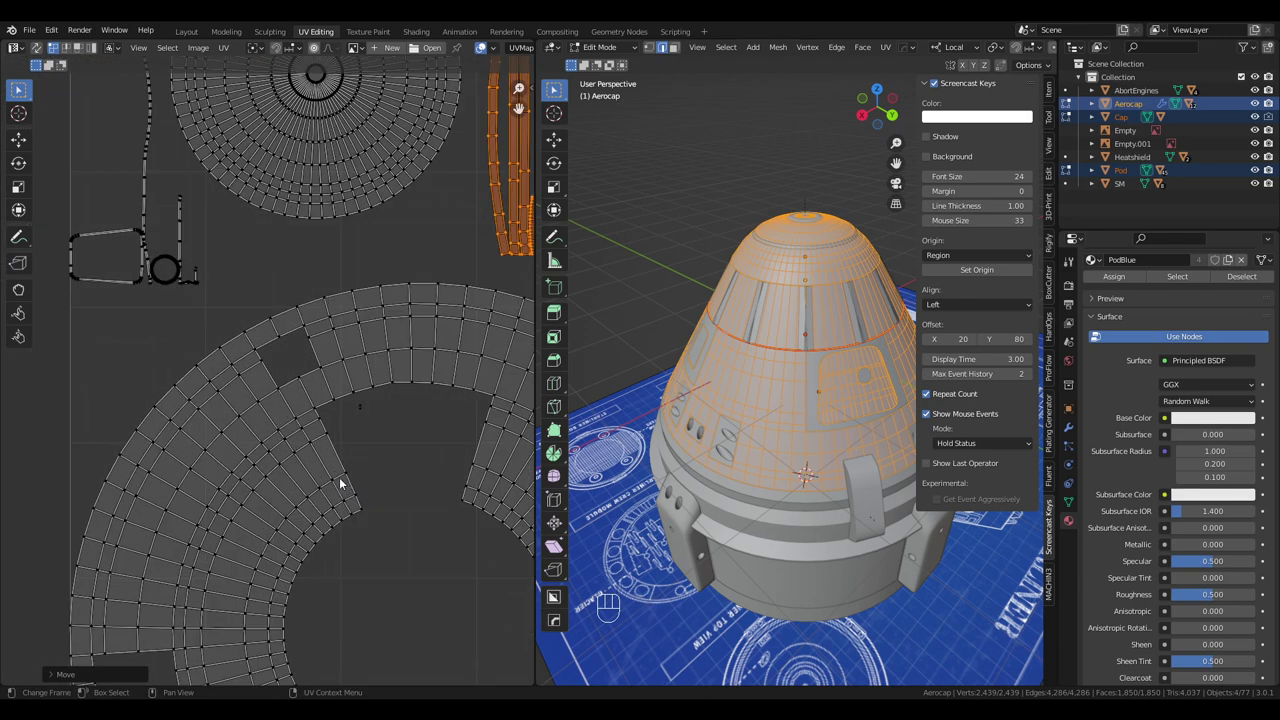
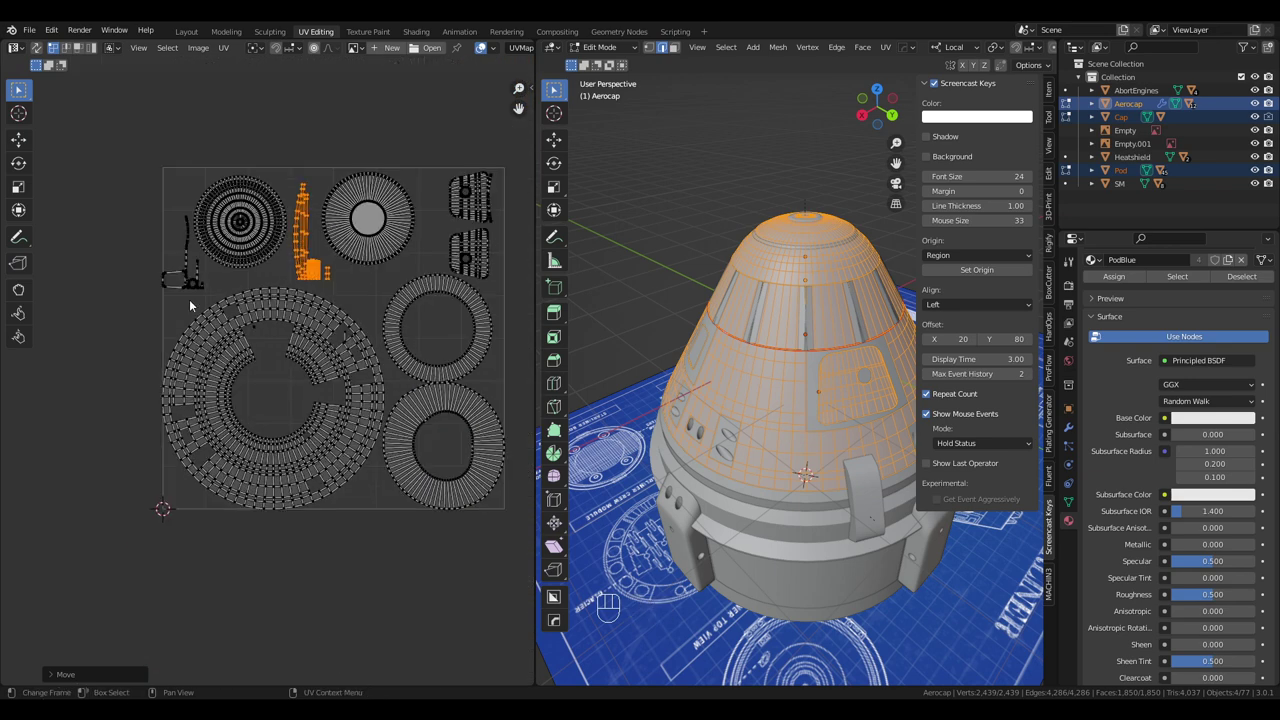
pyautogui.middleClick(267, 363)
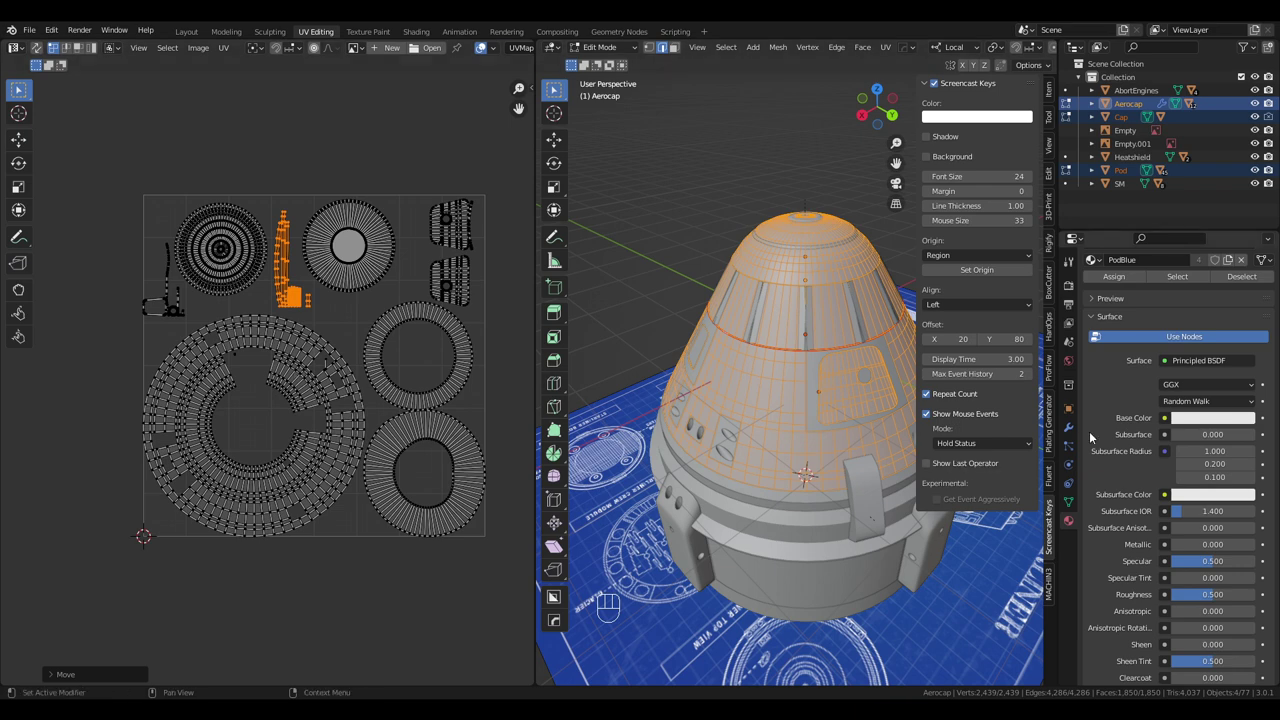
# Connect Demo.png to Base Color, then shrink all islands into its light-blue top-left quadrant.
pyautogui.moveTo(1168, 421); pyautogui.dragTo(940, 504)
pyautogui.click(1219, 433)
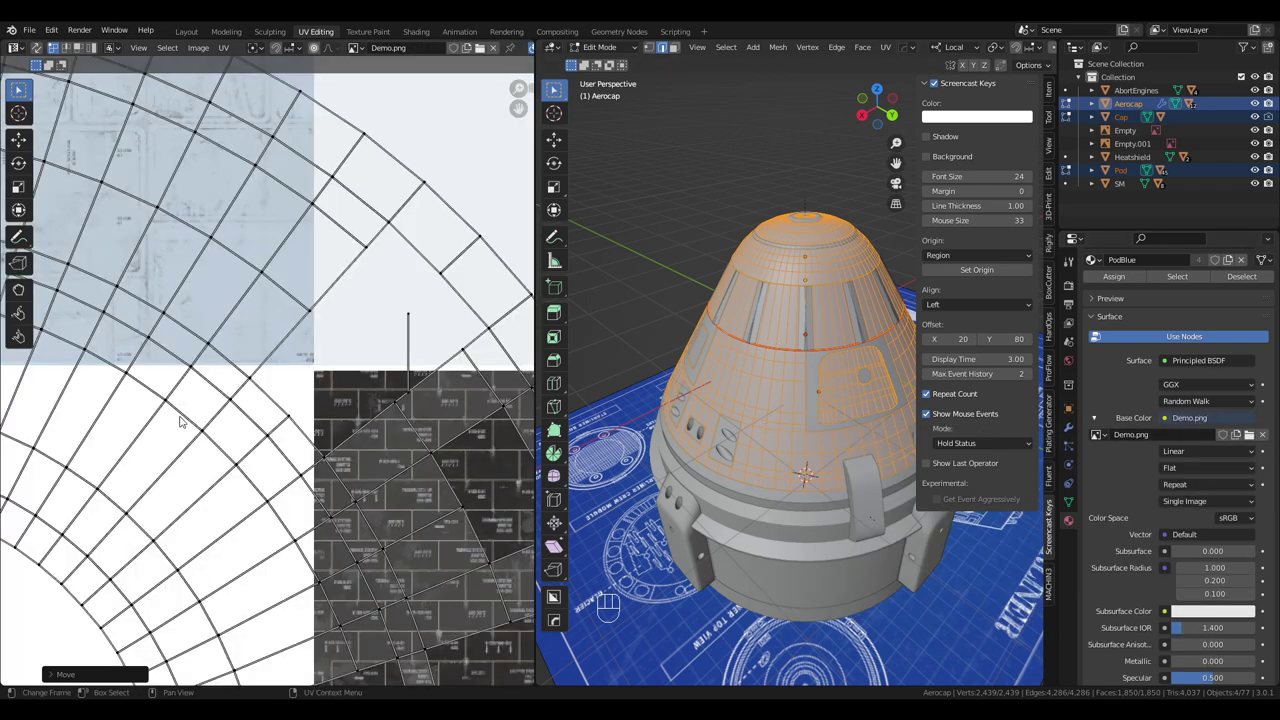
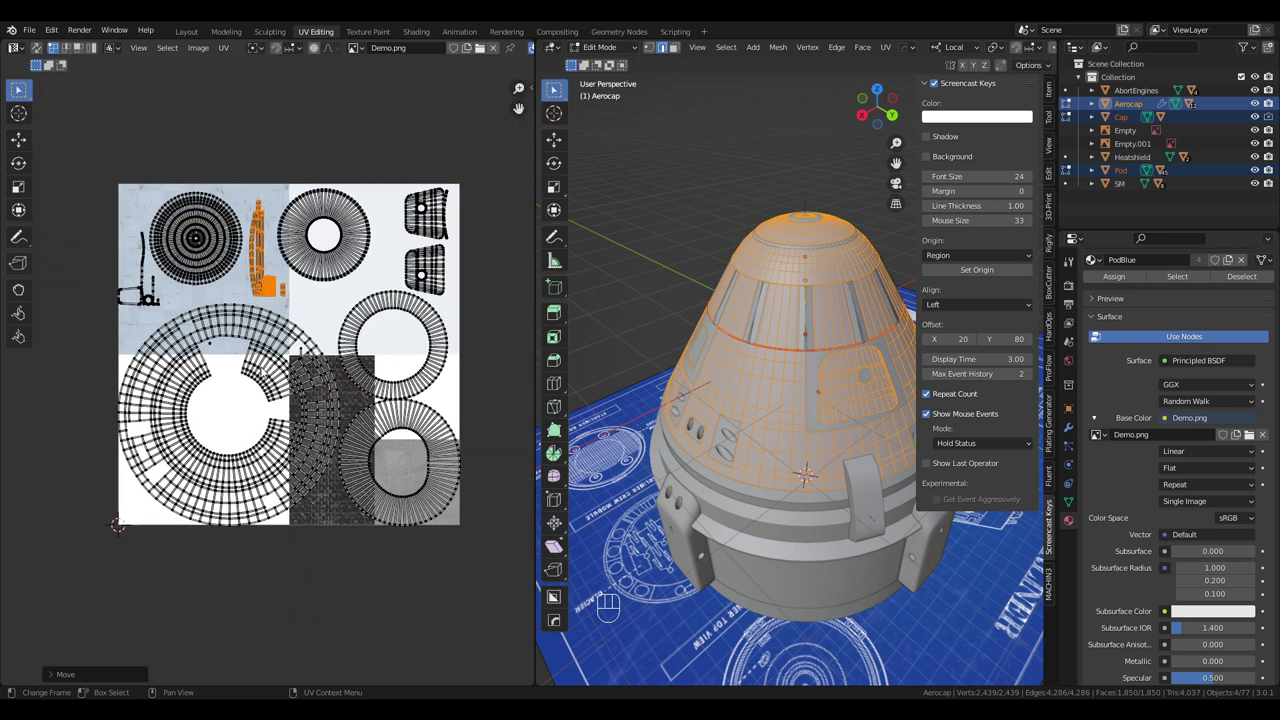
pyautogui.press('a')
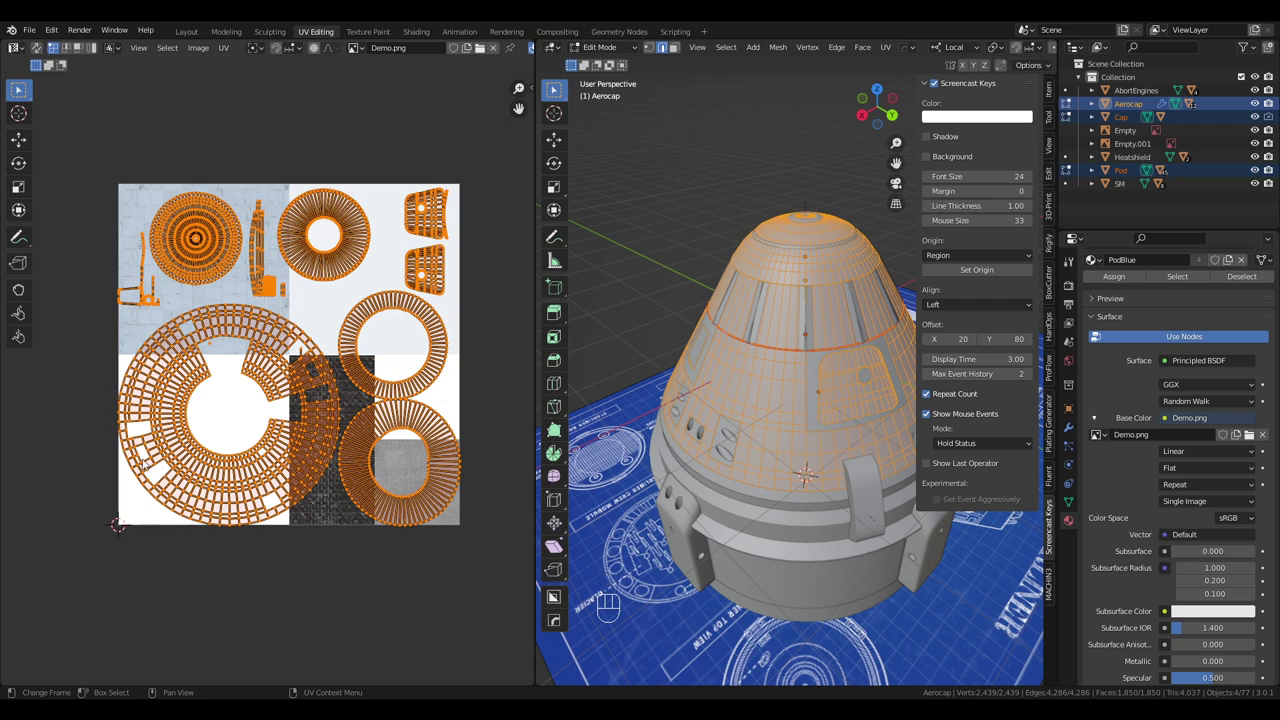
pyautogui.press('s')
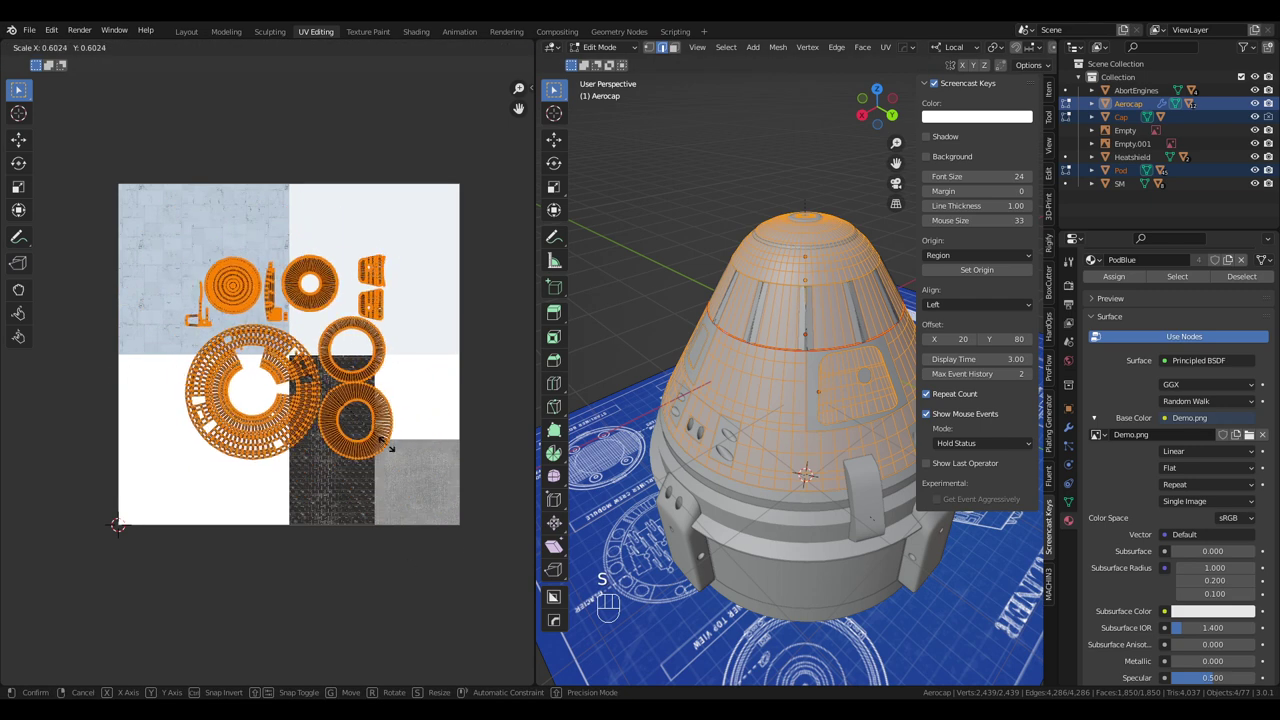
pyautogui.press('g')
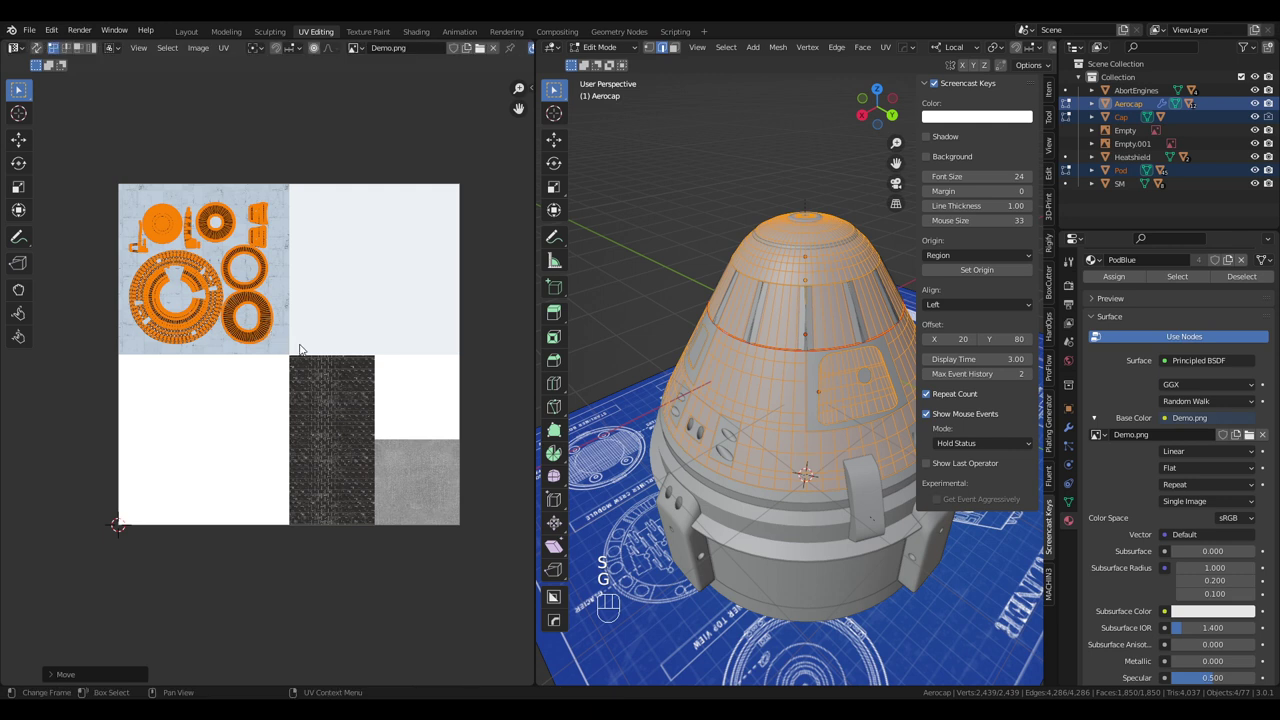
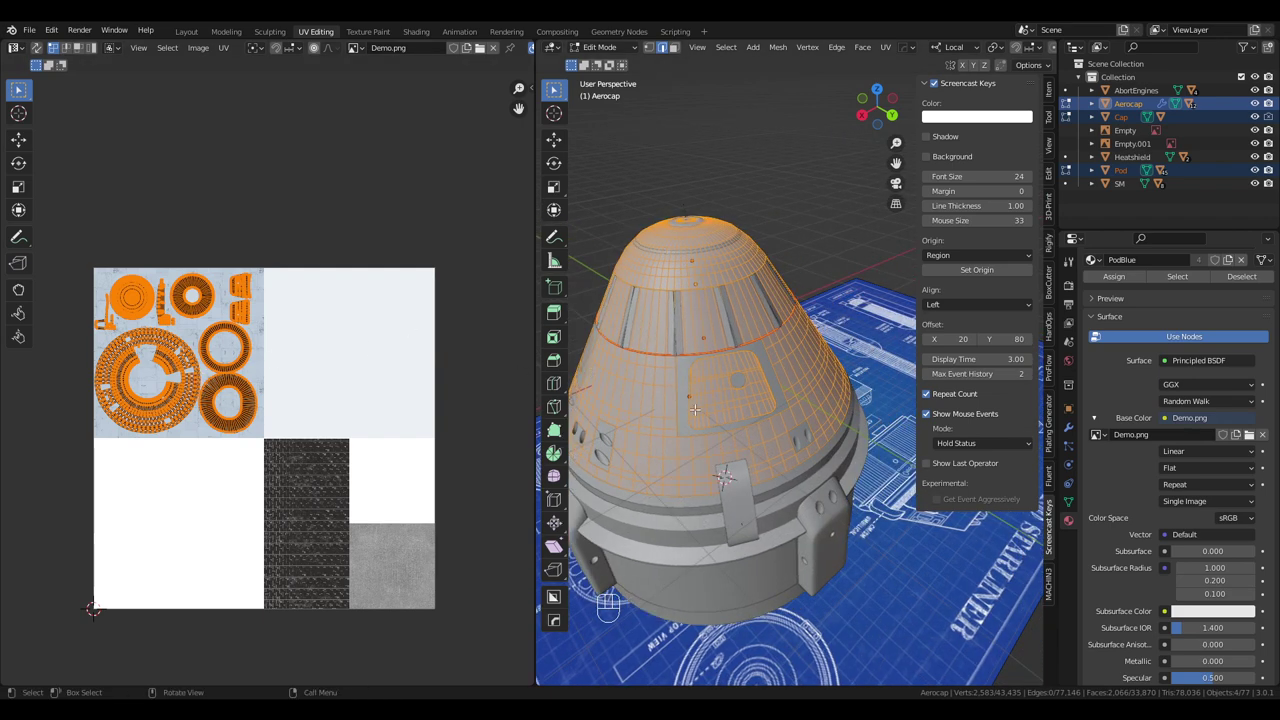
# Re-unwrap the Aerocap faces with Cylinder Projection from the 3D viewport.
pyautogui.press('u')
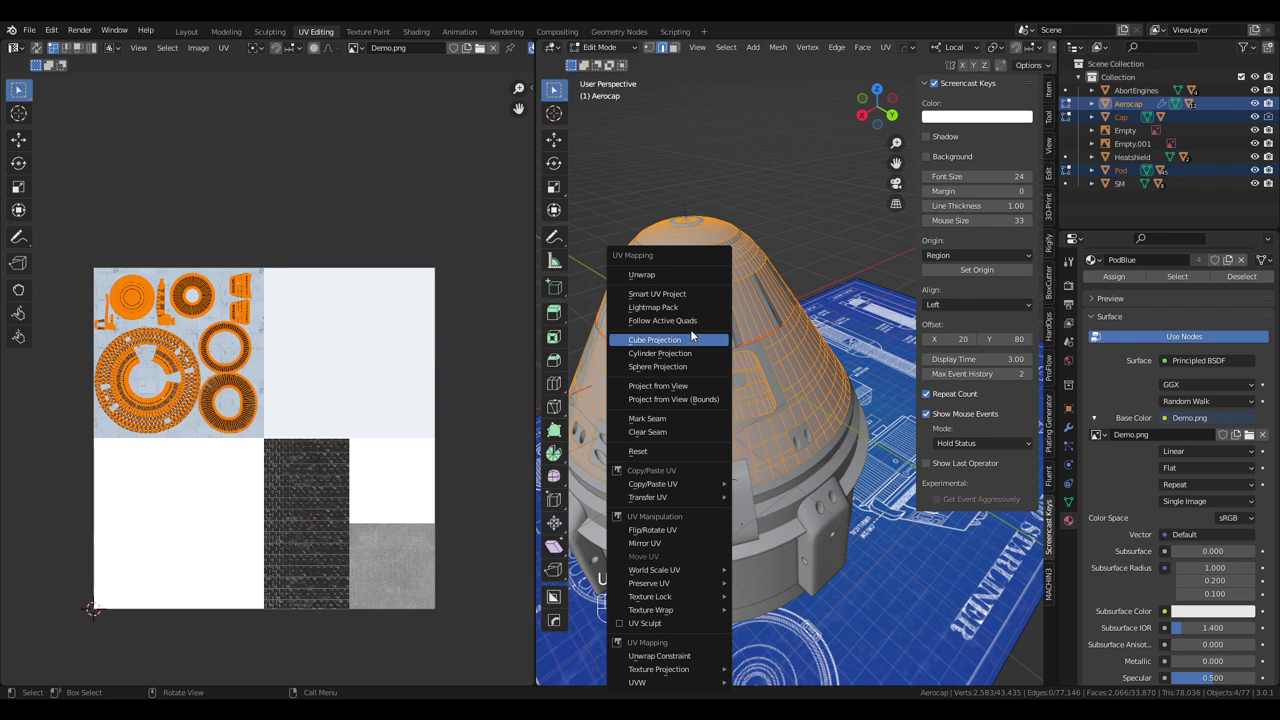
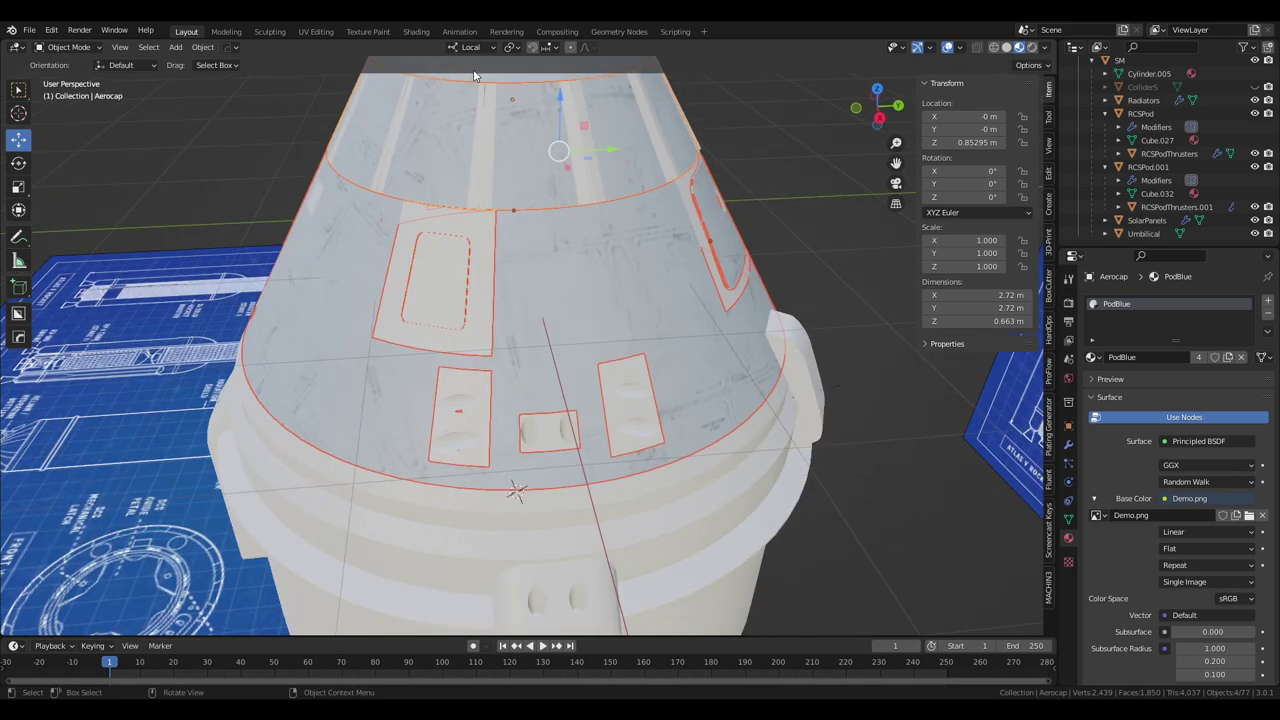
pyautogui.click(321, 33)
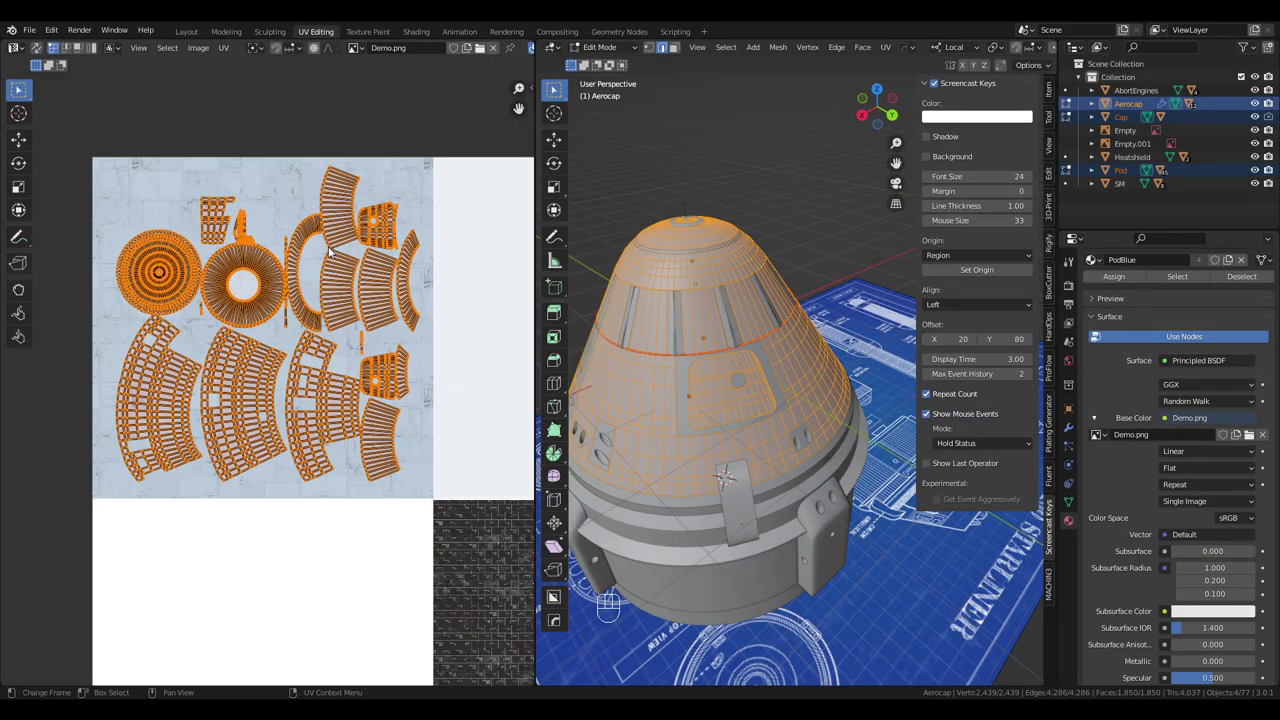
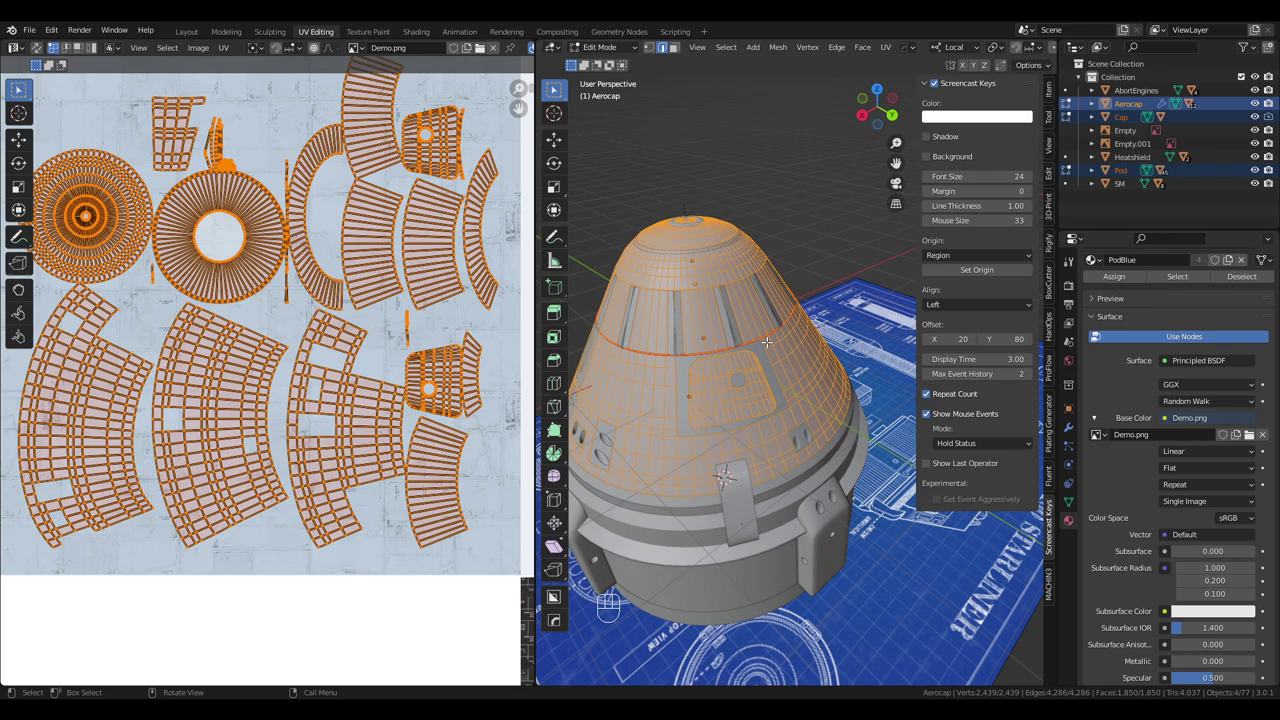
pyautogui.press('u')
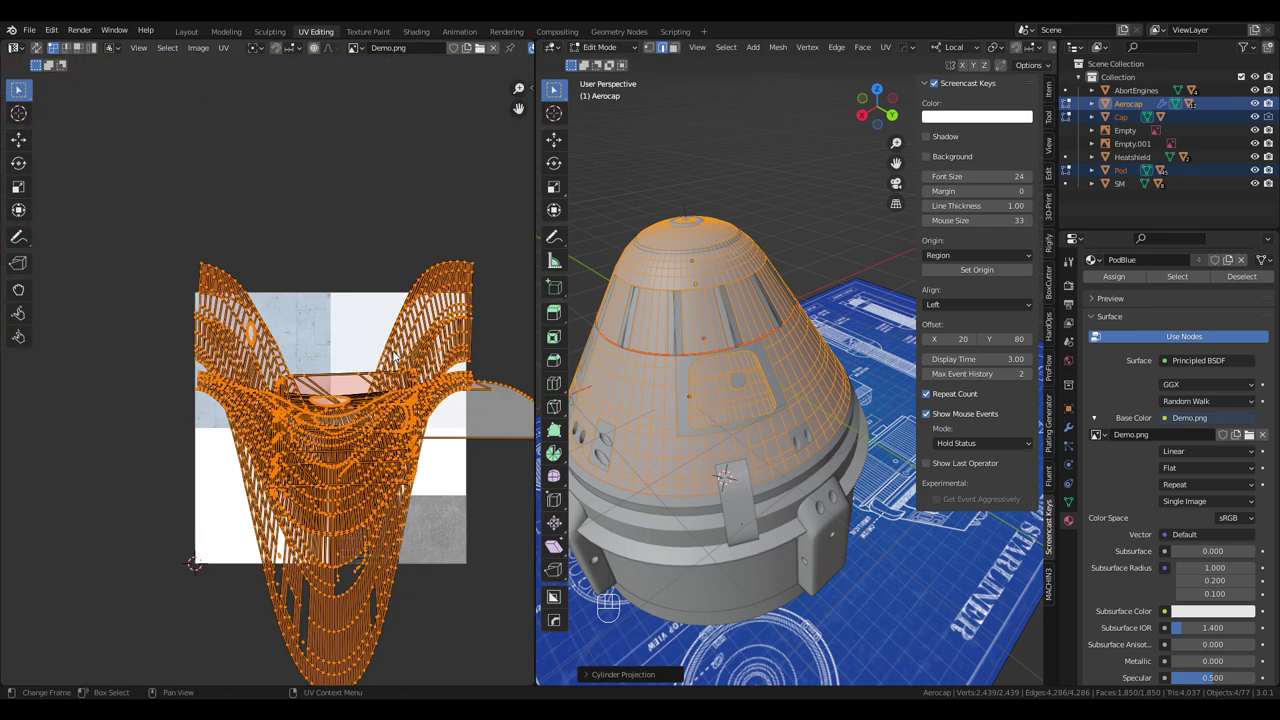
# Cube-project the Aerocap, halve the ring island and move it off the texture, shrinking the tile grid.
pyautogui.press('u')
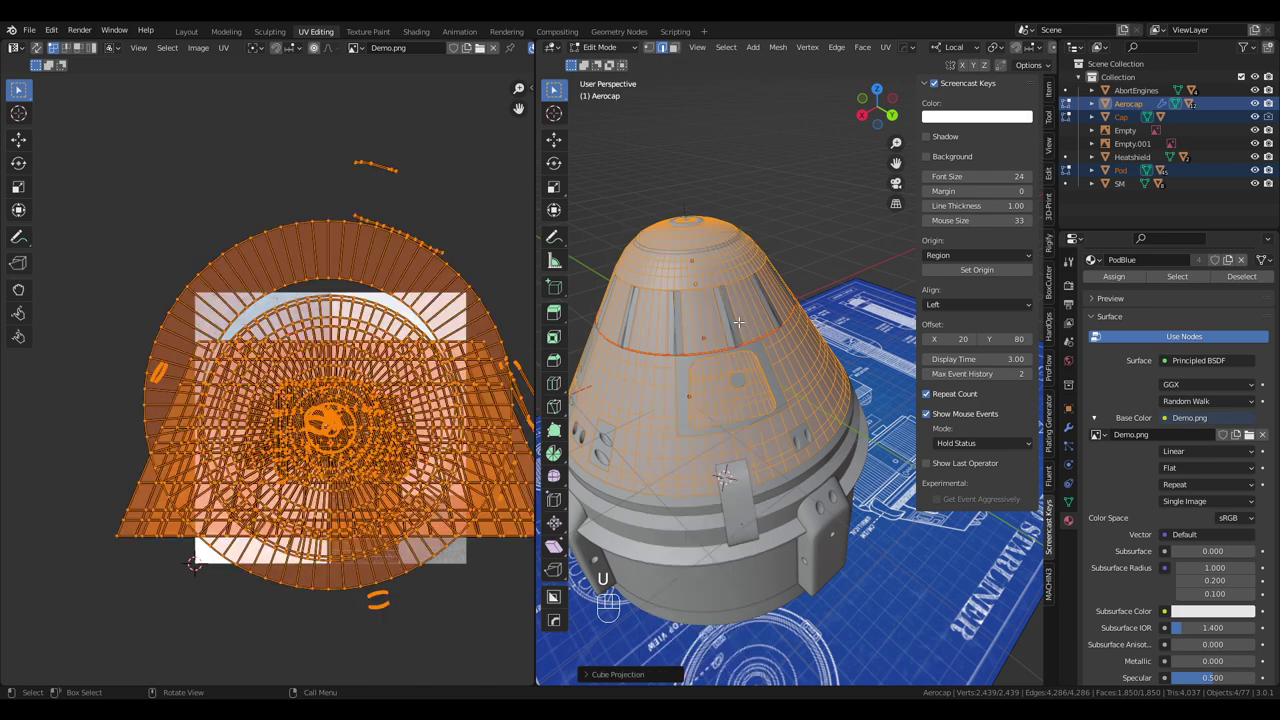
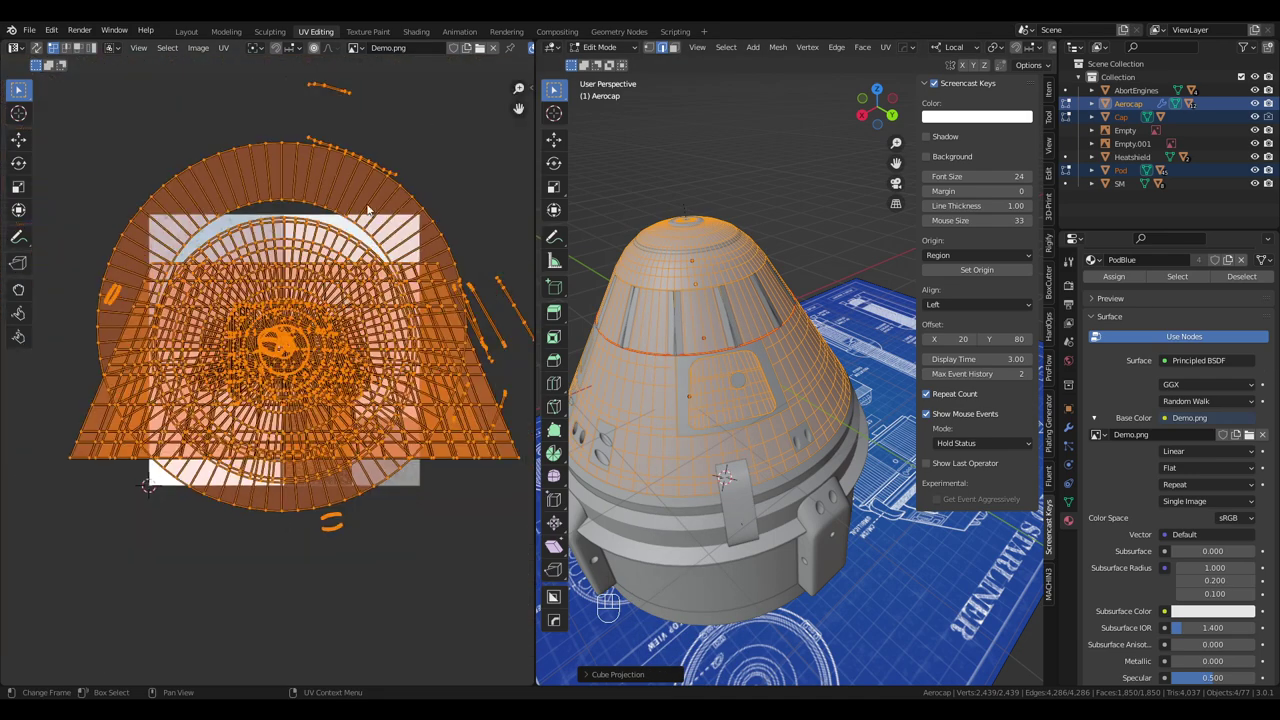
pyautogui.press('l')
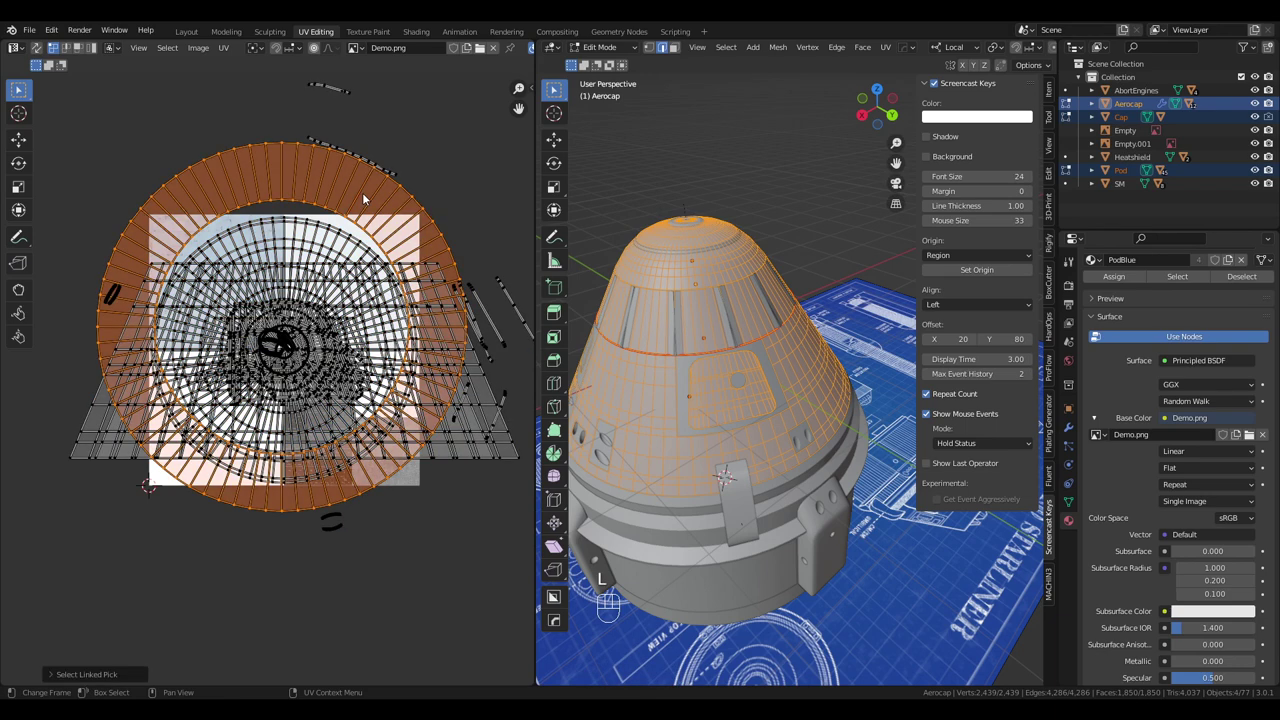
pyautogui.press('s')
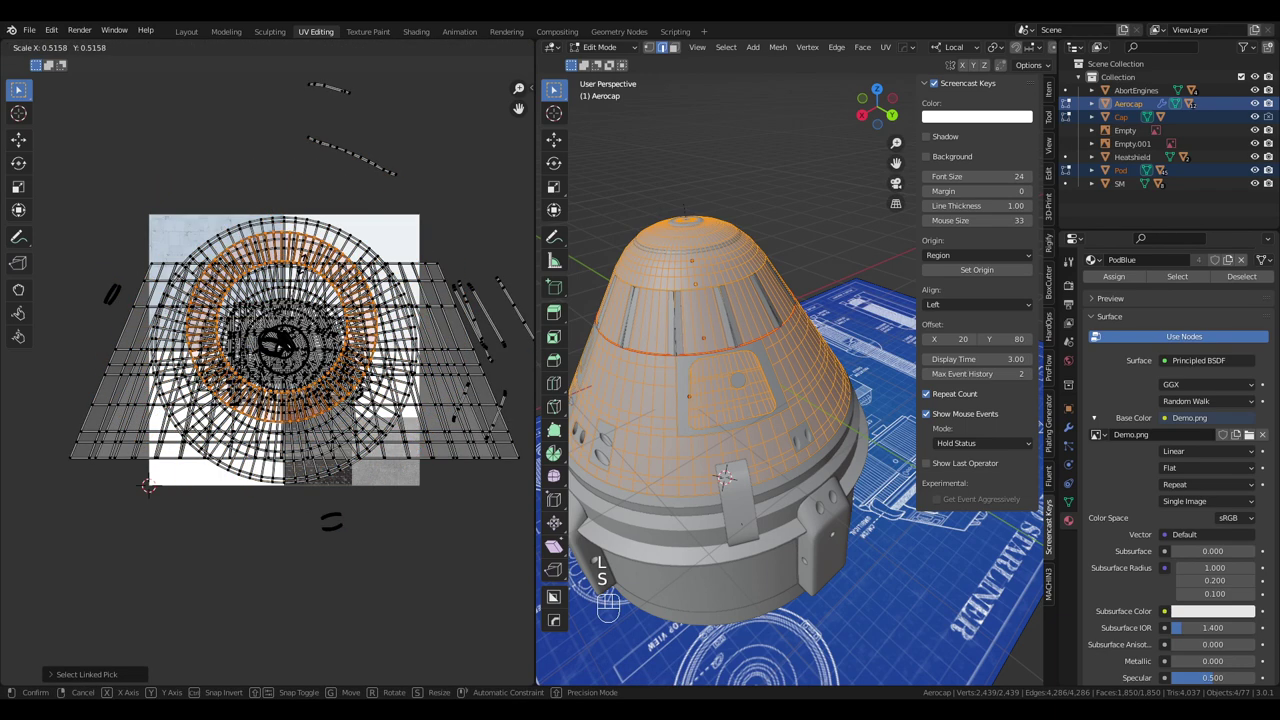
pyautogui.press('g')
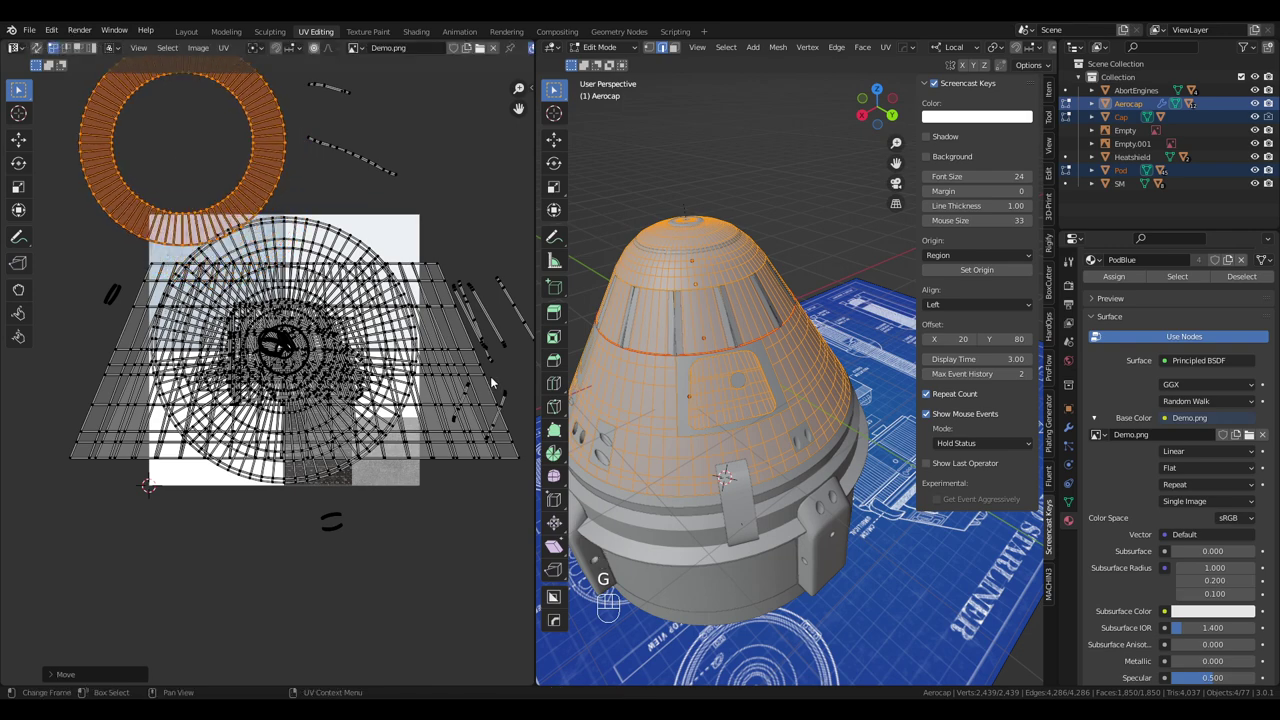
pyautogui.press('l')
pyautogui.press('s')
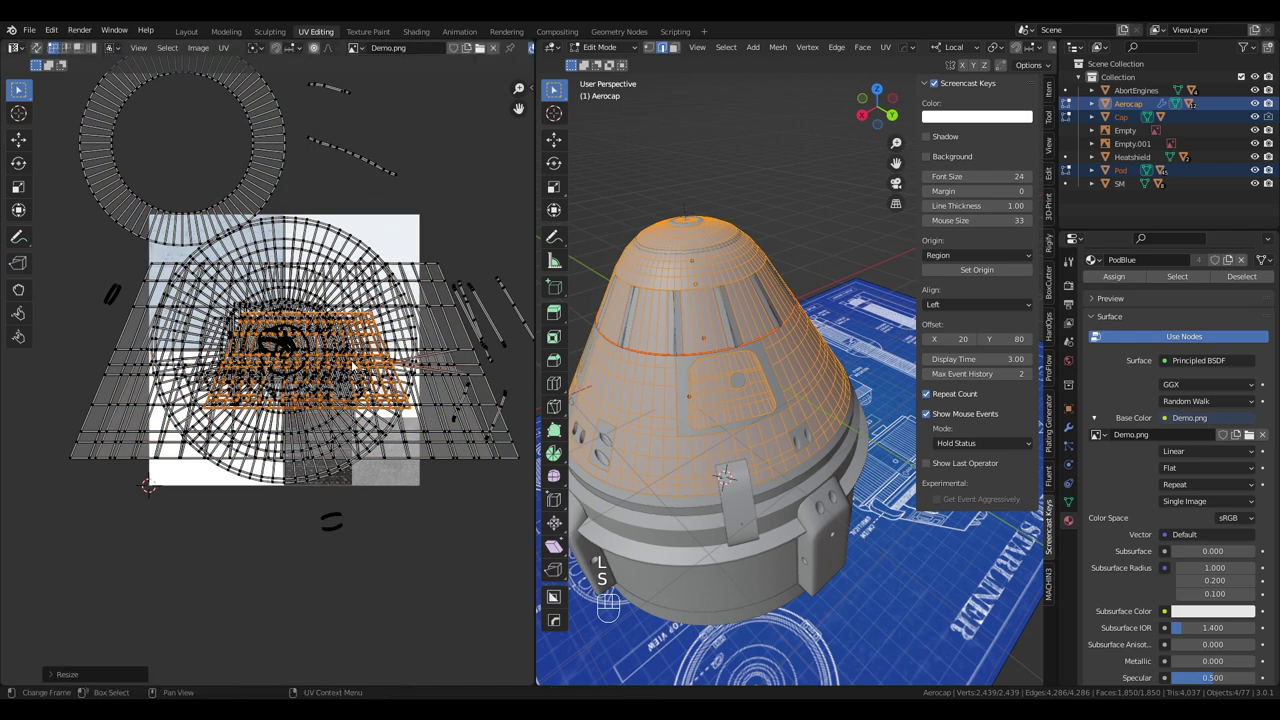
pyautogui.press('g')
pyautogui.press('l')
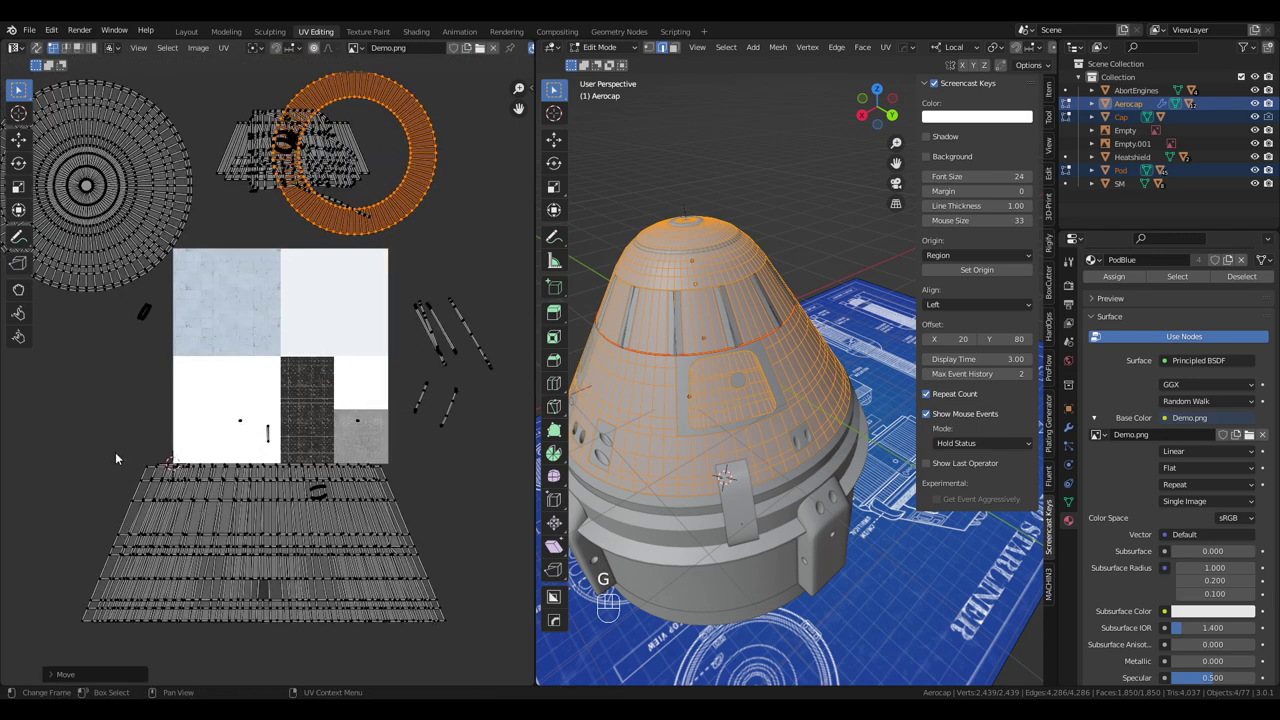
# Shrink the tile grid island further and place it over the blue tiles of Demo.png.
pyautogui.press('b')
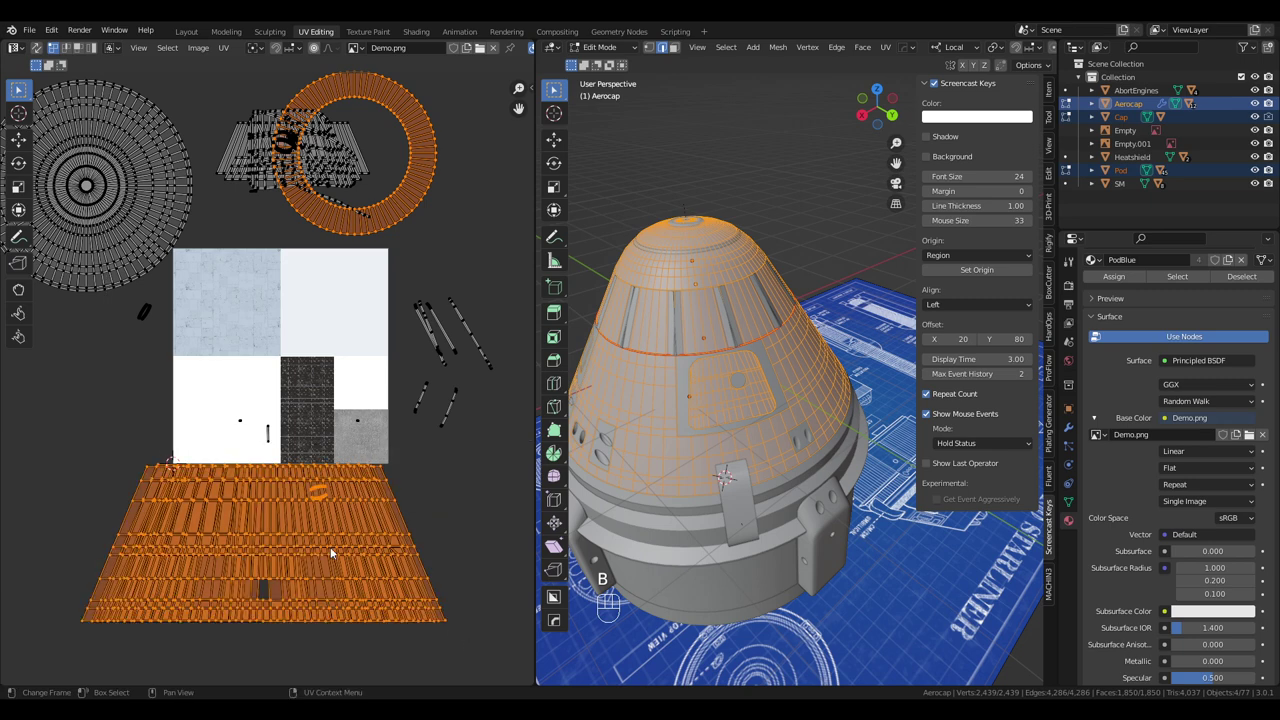
pyautogui.press('g')
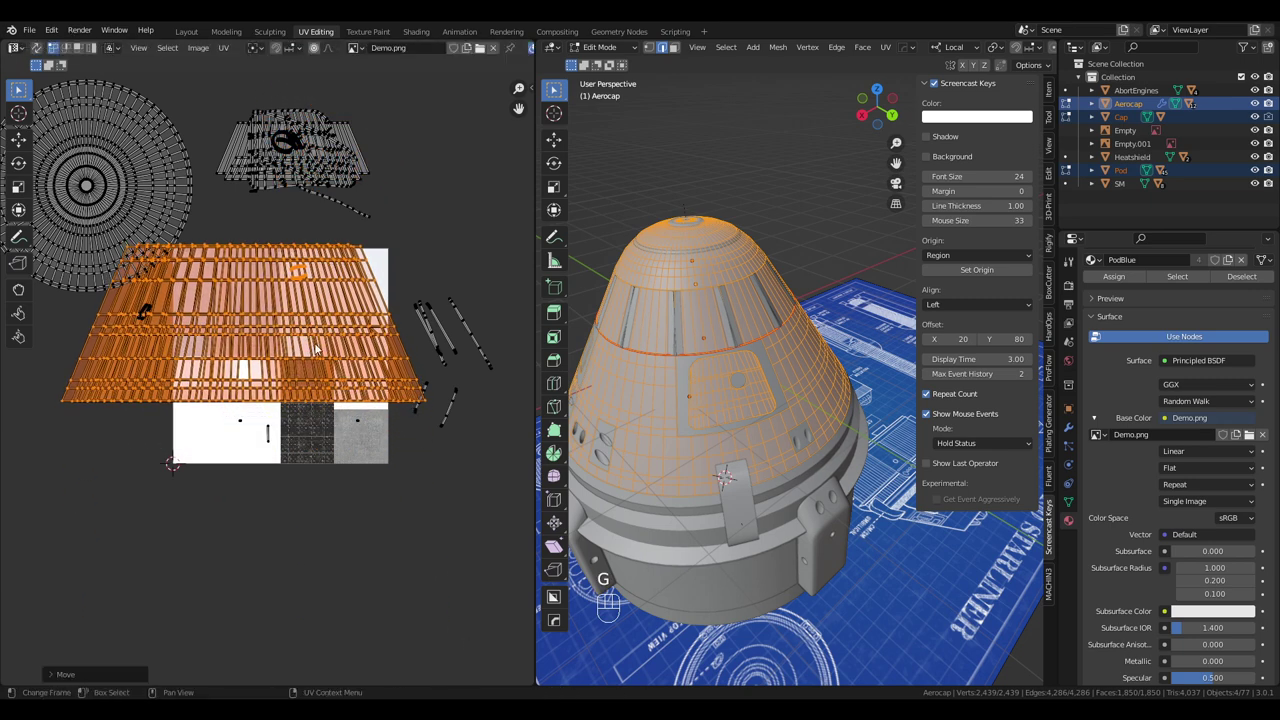
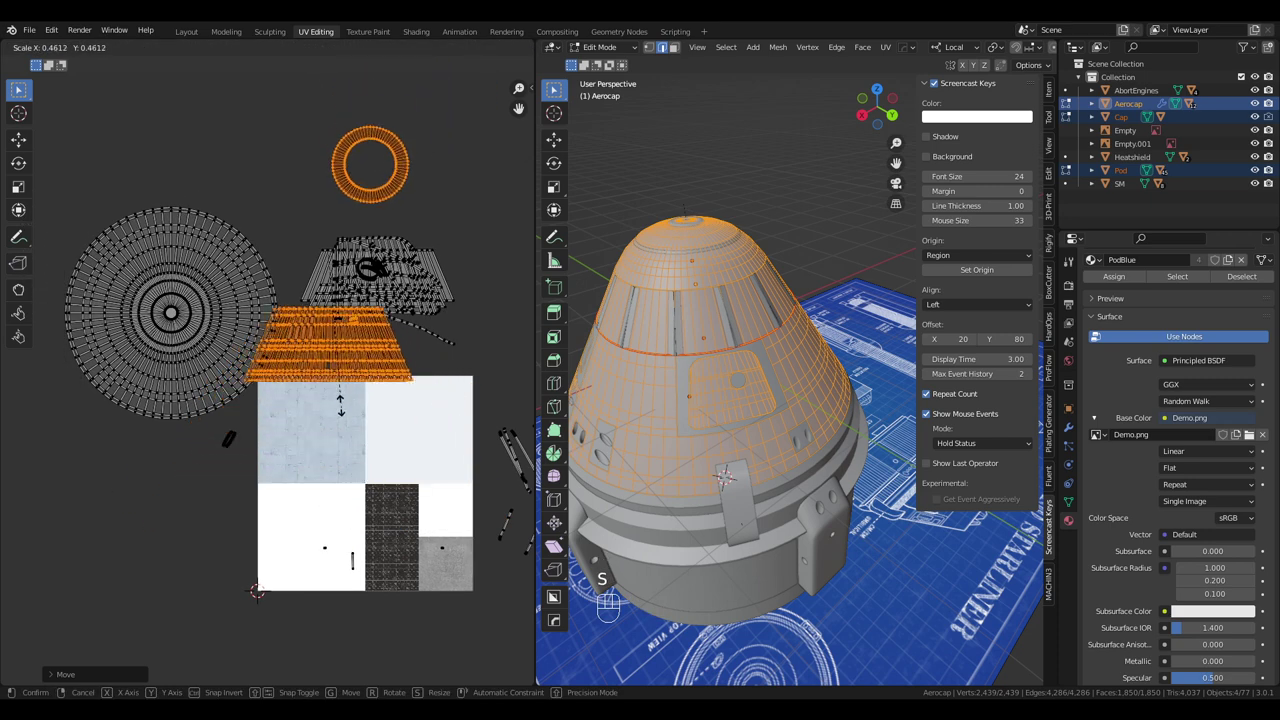
pyautogui.press('s')
pyautogui.press('g')
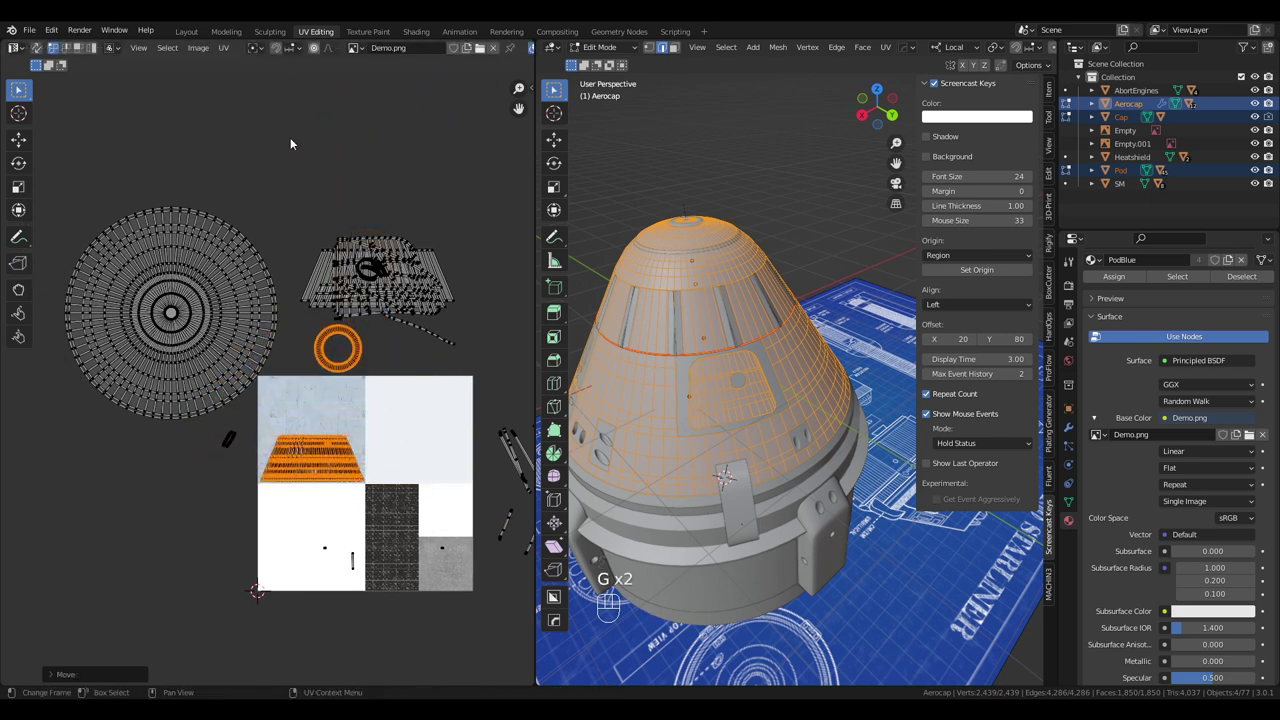
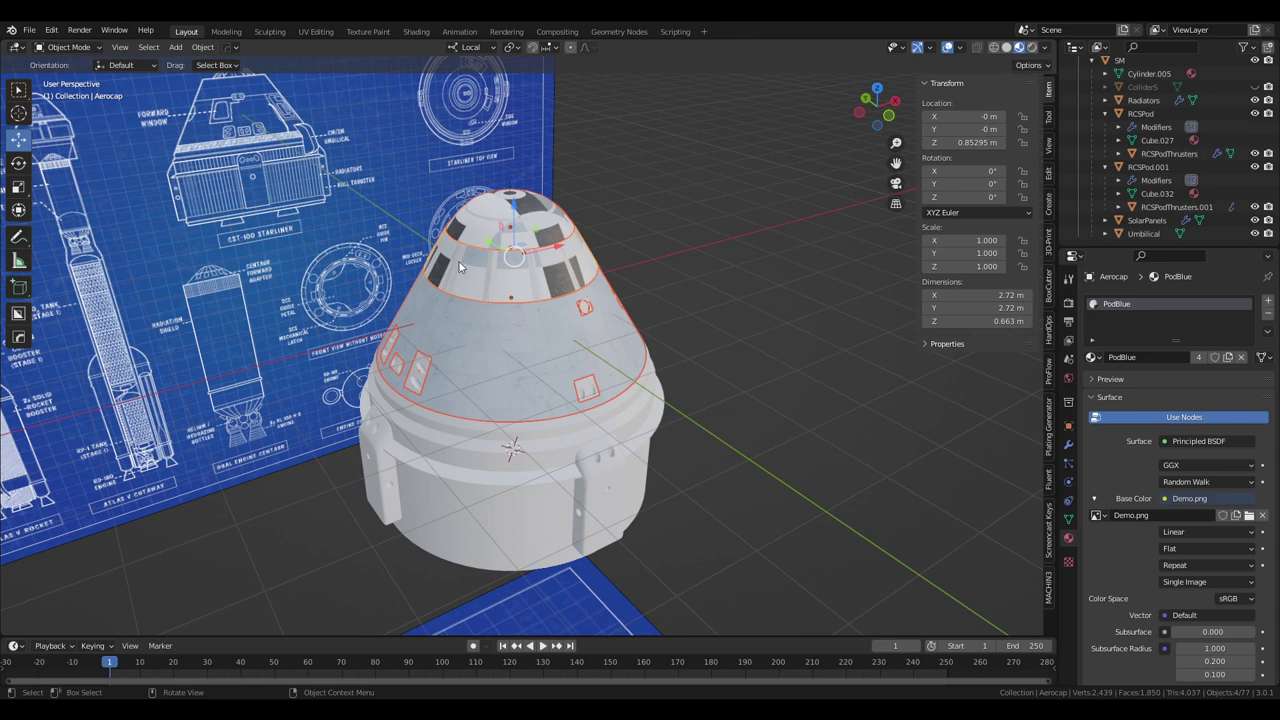
# Return to the UV Editing workspace showing the Aerocap islands over Demo.png.
pyautogui.click(326, 29)
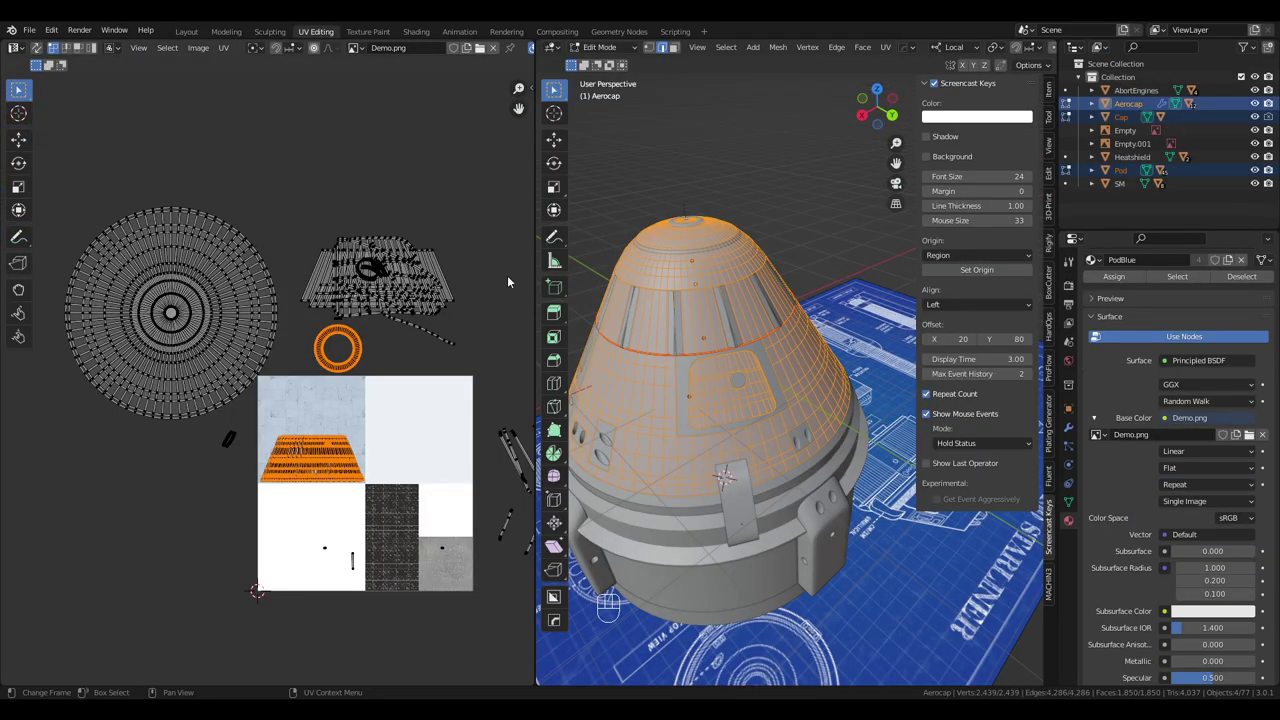
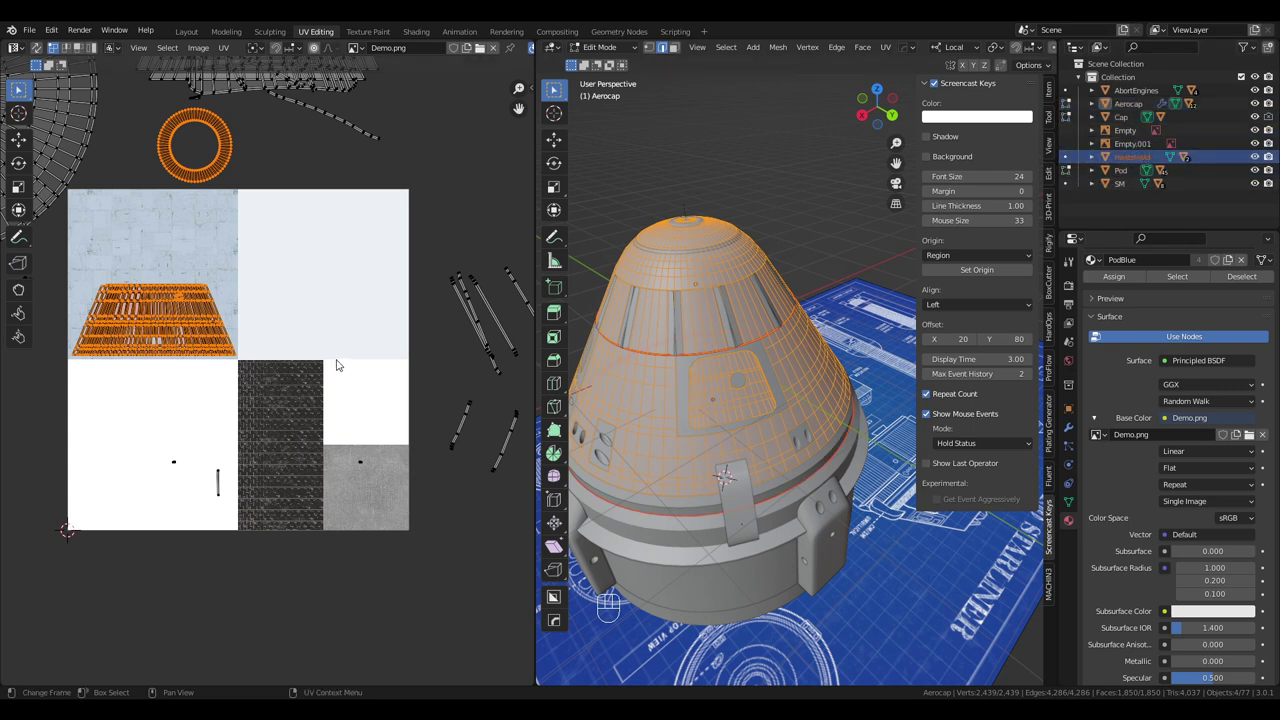
# Switch to the PodTiles object and enter Edit Mode with all its faces selected.
pyautogui.press('Tab')
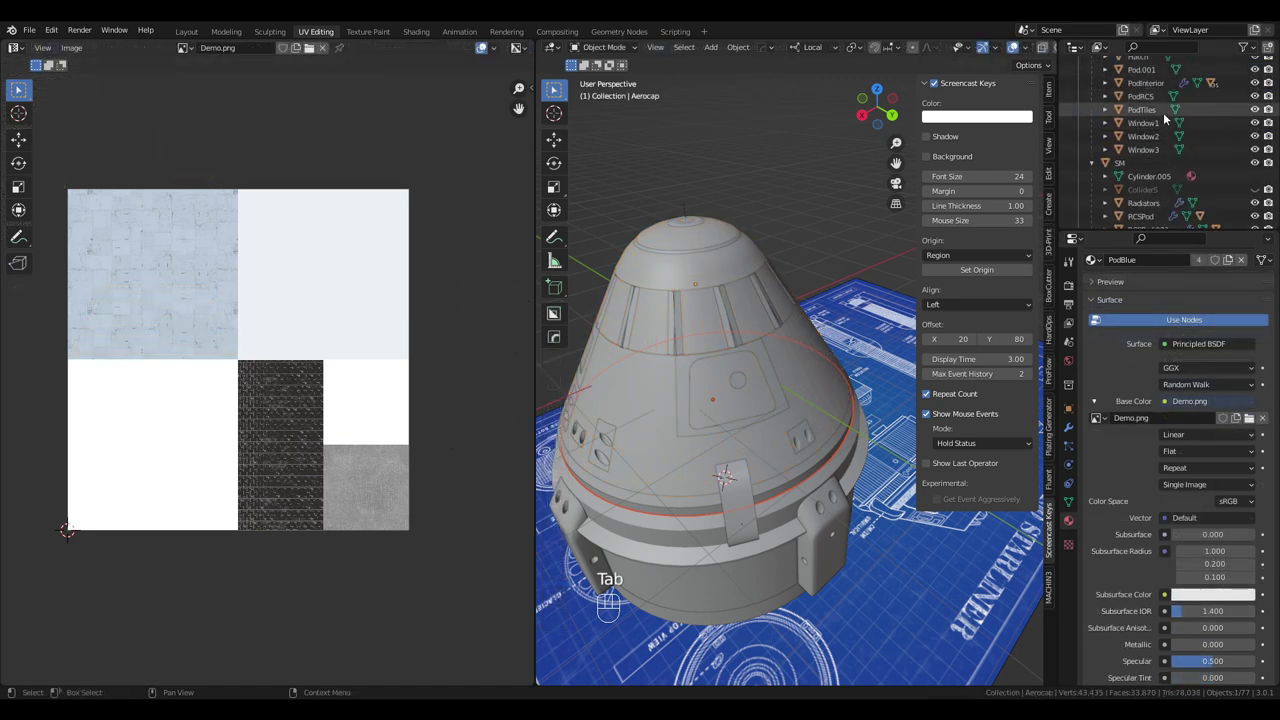
pyautogui.click(1150, 112)
pyautogui.moveTo(691, 44); pyautogui.dragTo(843, 259)
pyautogui.press('Tab')
pyautogui.press('a')
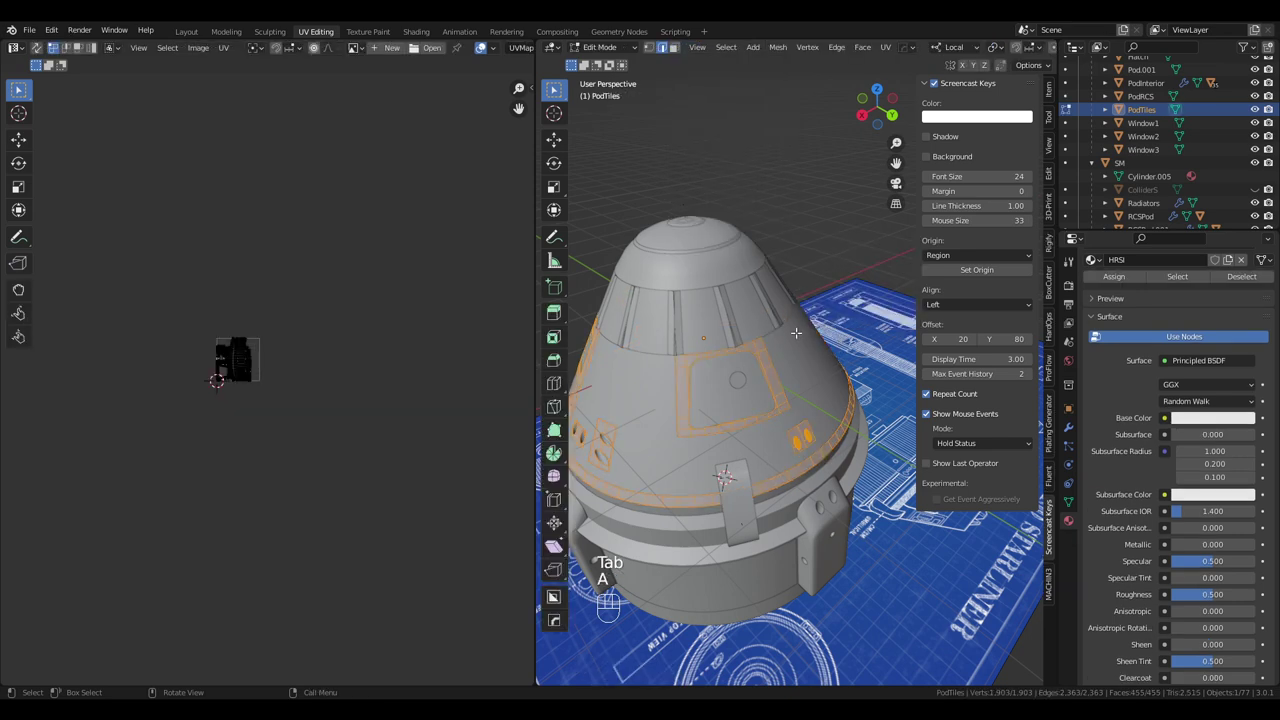
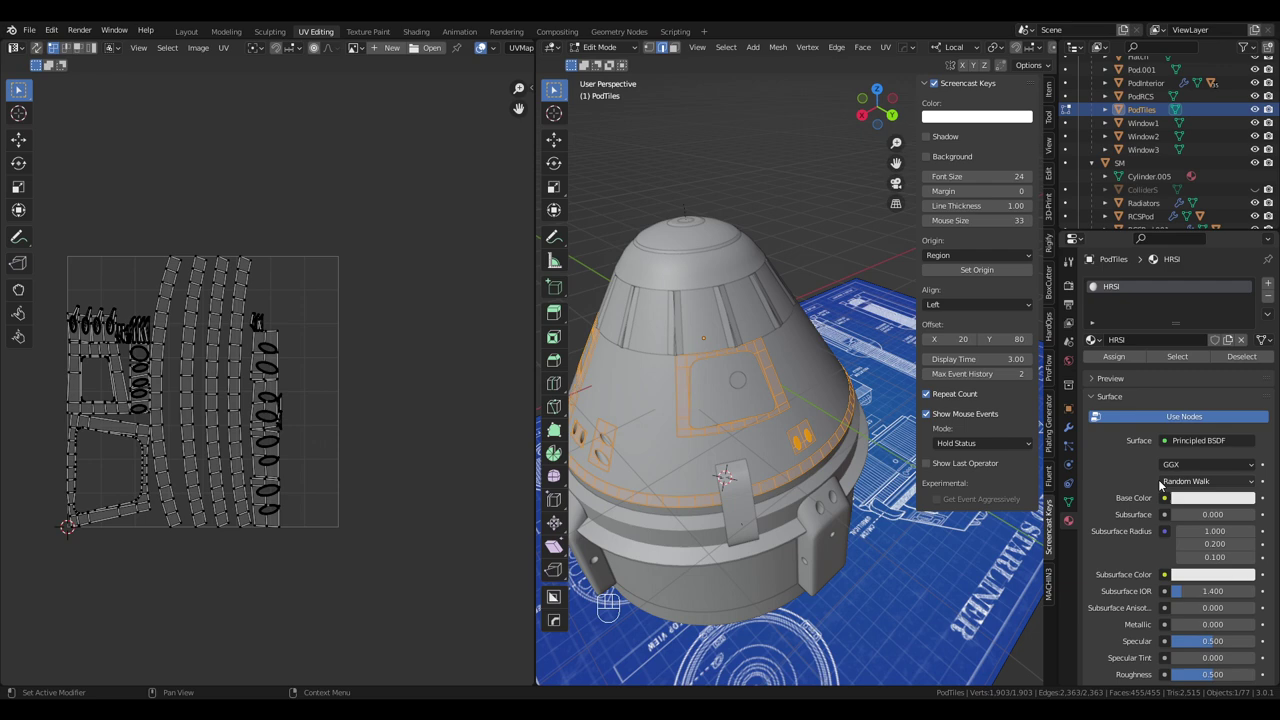
# Set Demo.png as the base color image of the PodTiles HRSI material.
pyautogui.moveTo(1169, 497); pyautogui.dragTo(929, 385)
pyautogui.click(1248, 517)
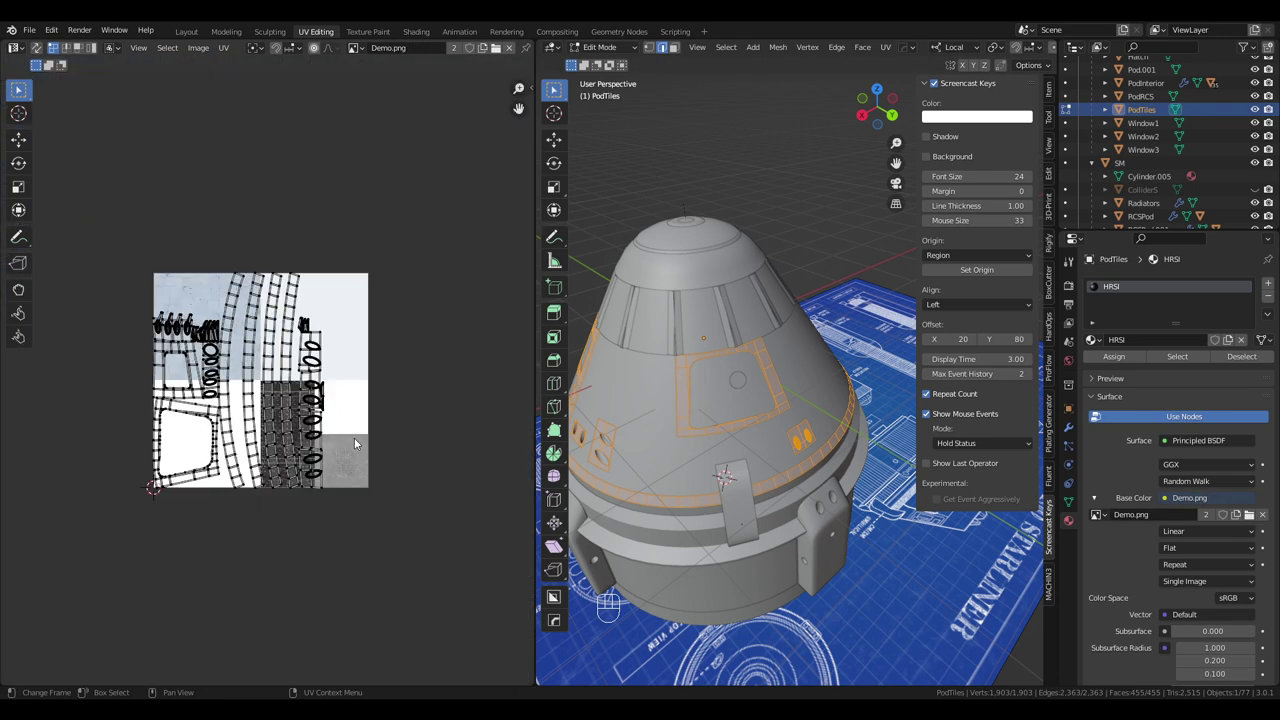
# Shrink all tile islands, rotate them a quarter turn and fit them onto the dark quadrant.
pyautogui.press('a')
pyautogui.press('s')
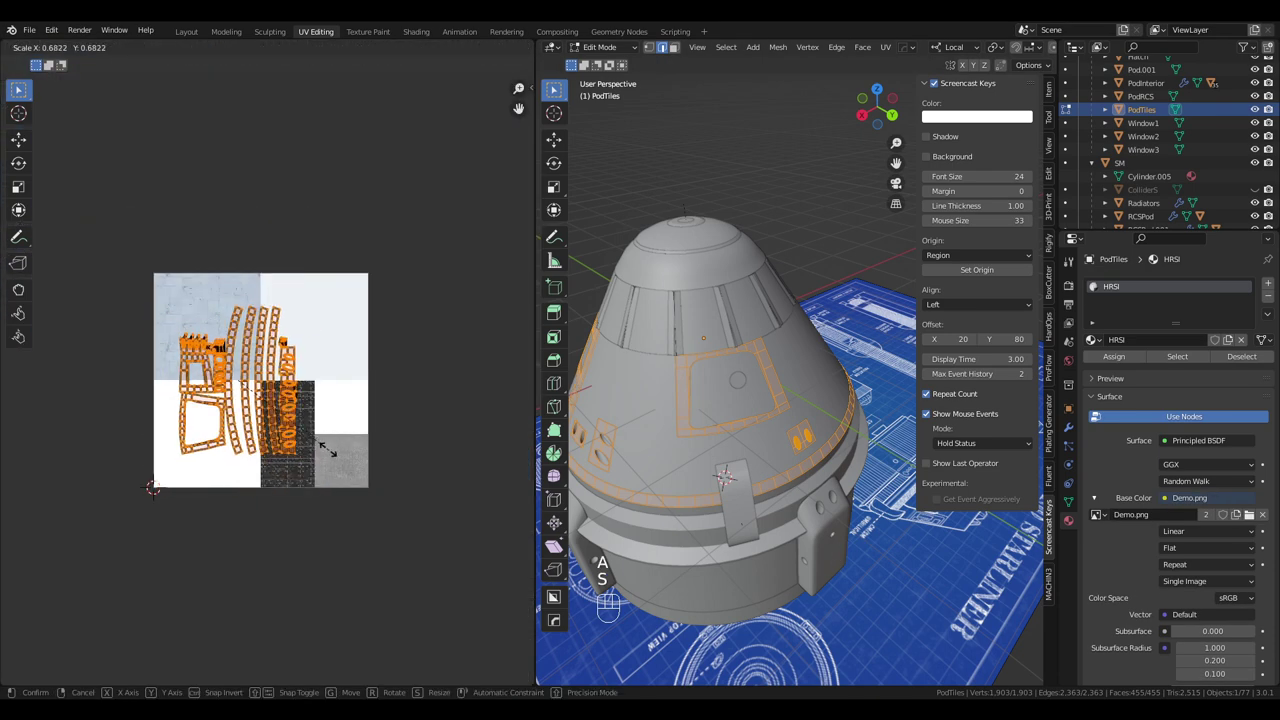
pyautogui.press('g')
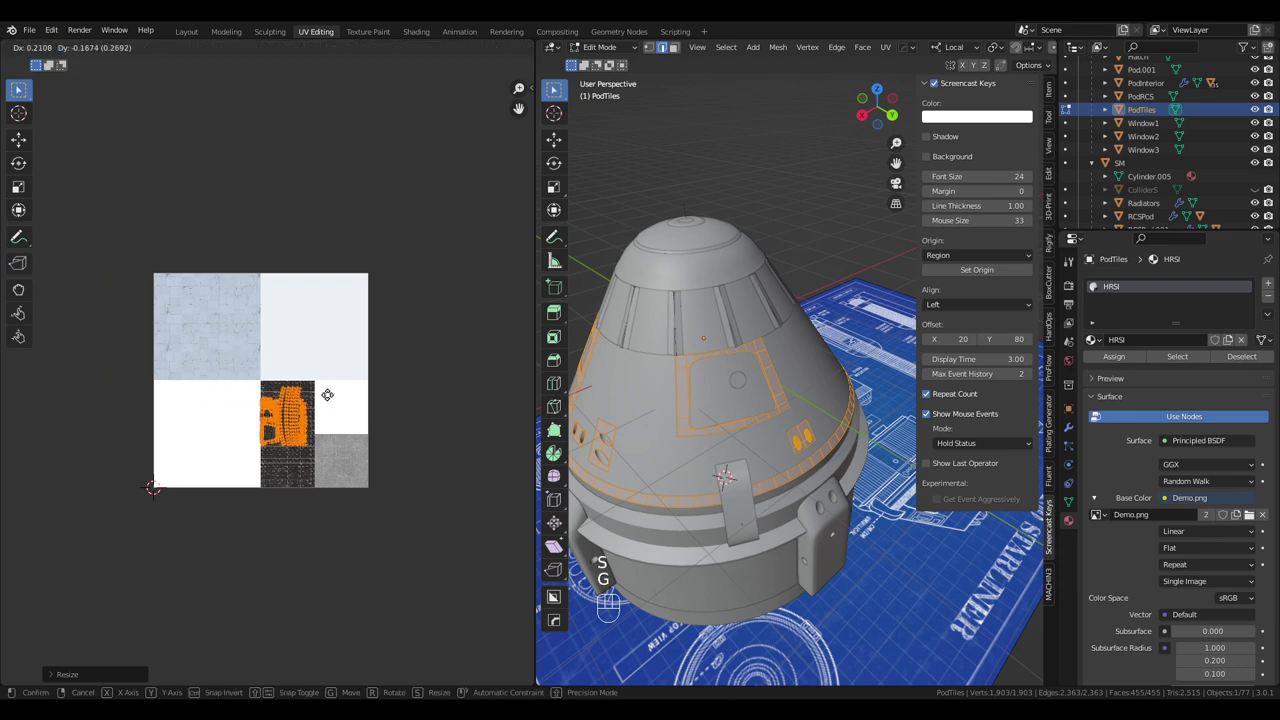
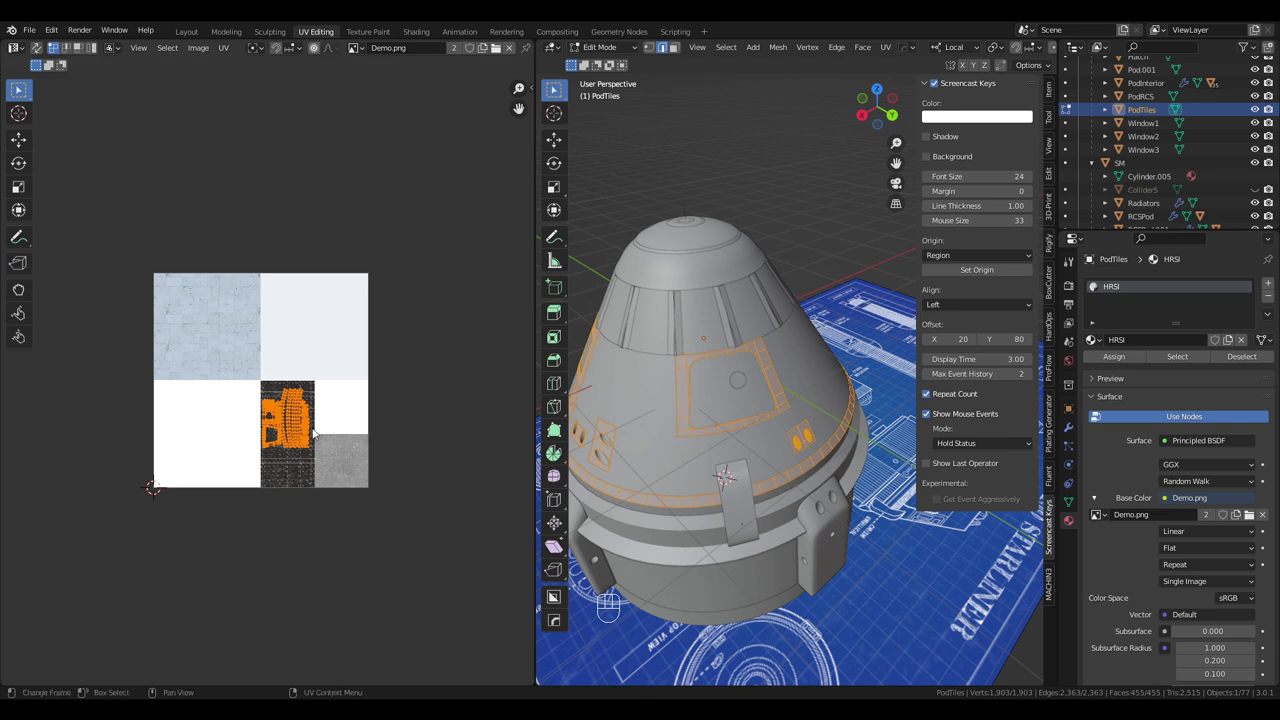
pyautogui.press('r')
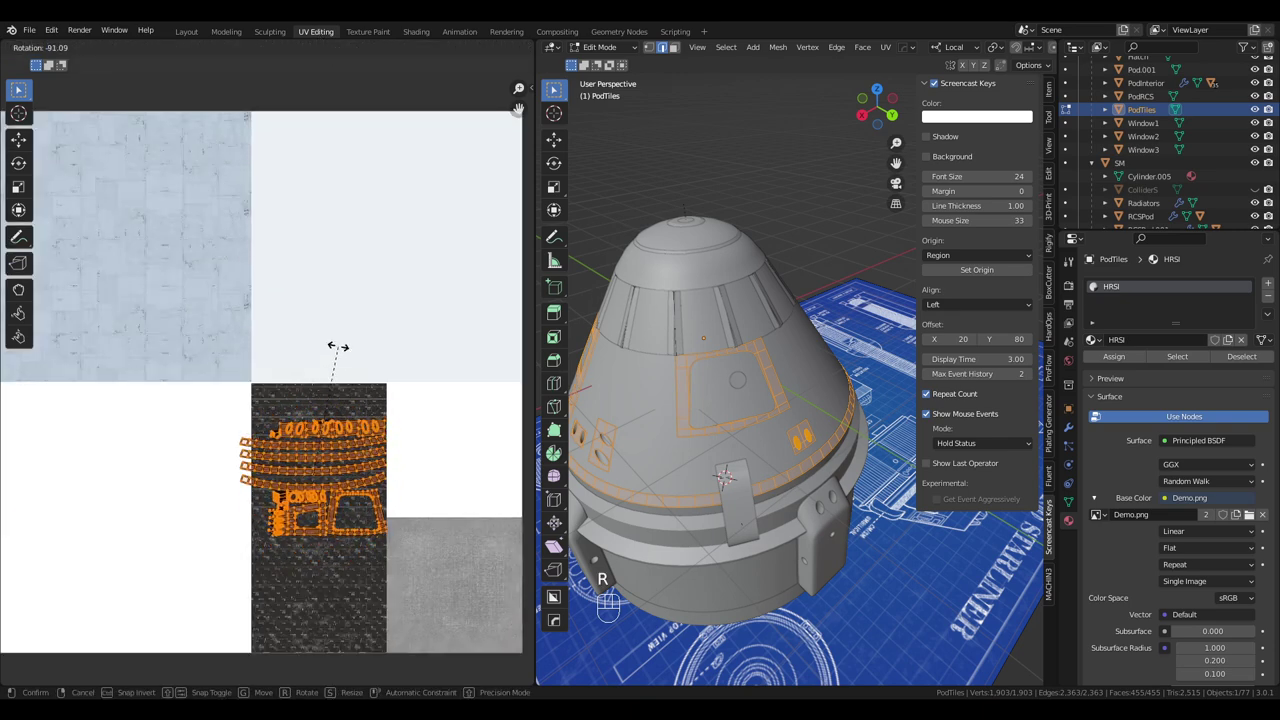
pyautogui.press('s')
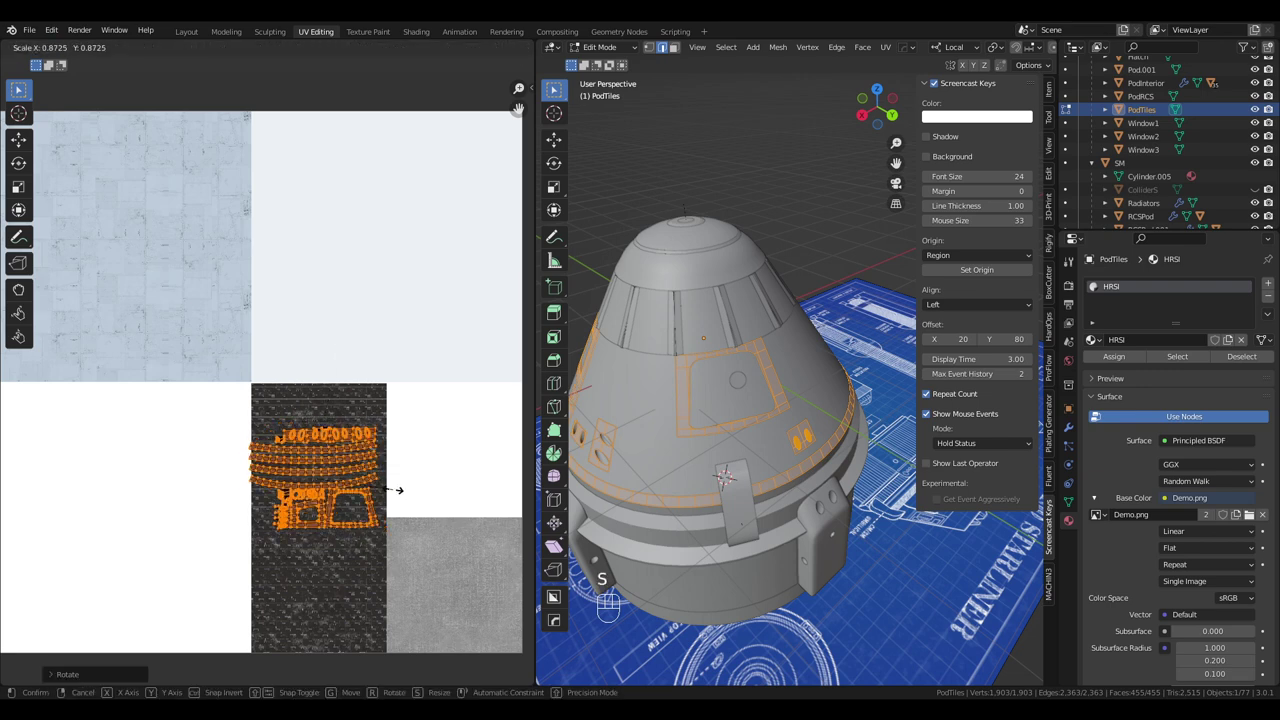
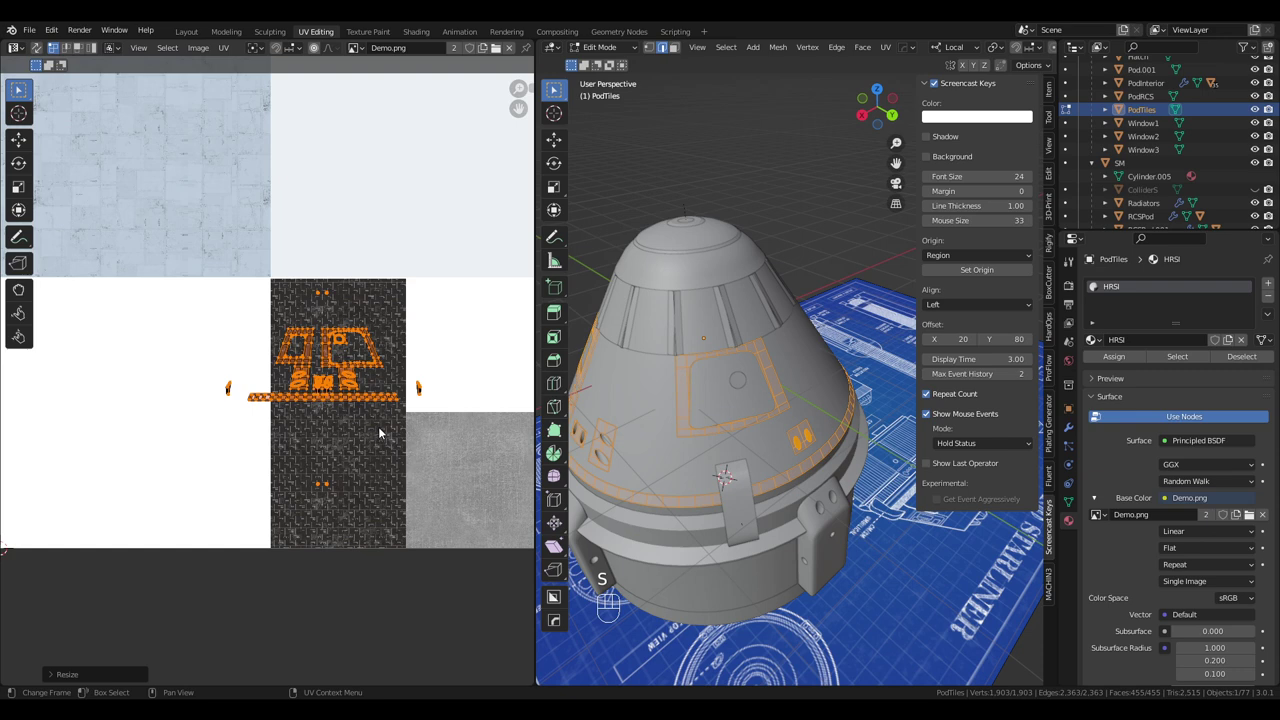
# Refine the tile islands' size within the dark region, then re-unwrap with Smart UV Project.
pyautogui.press('g')
pyautogui.press('s')
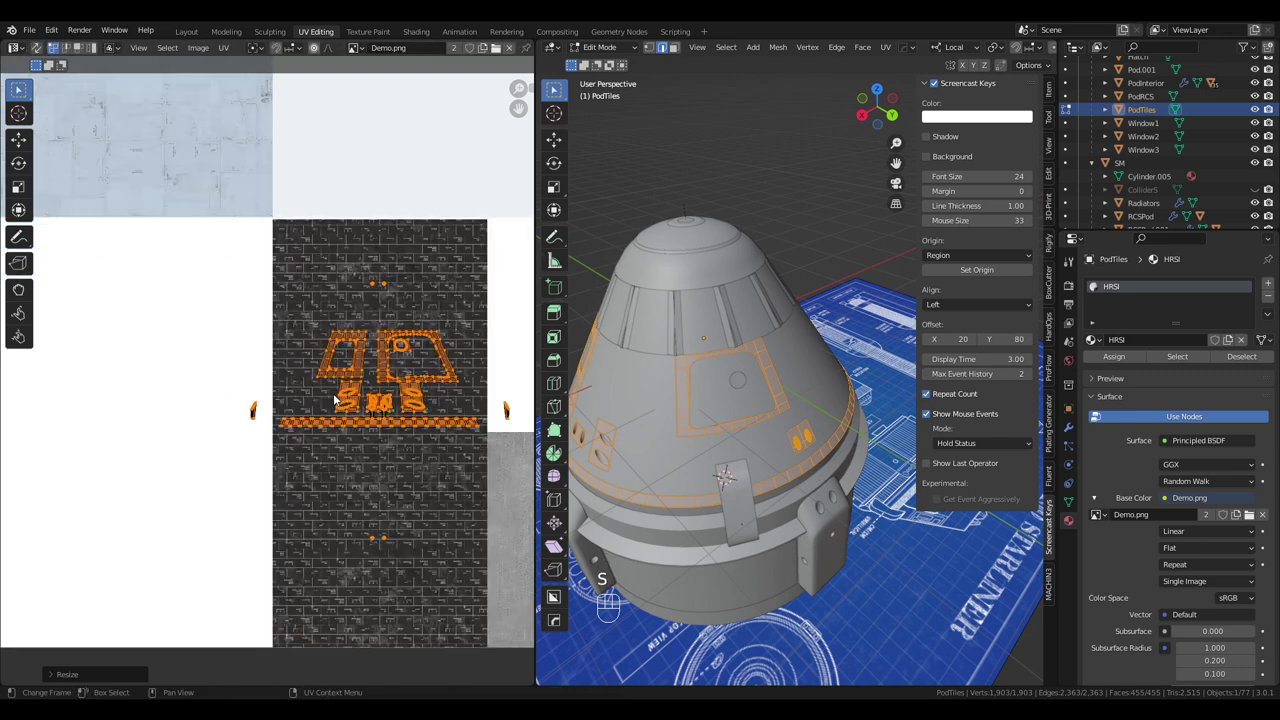
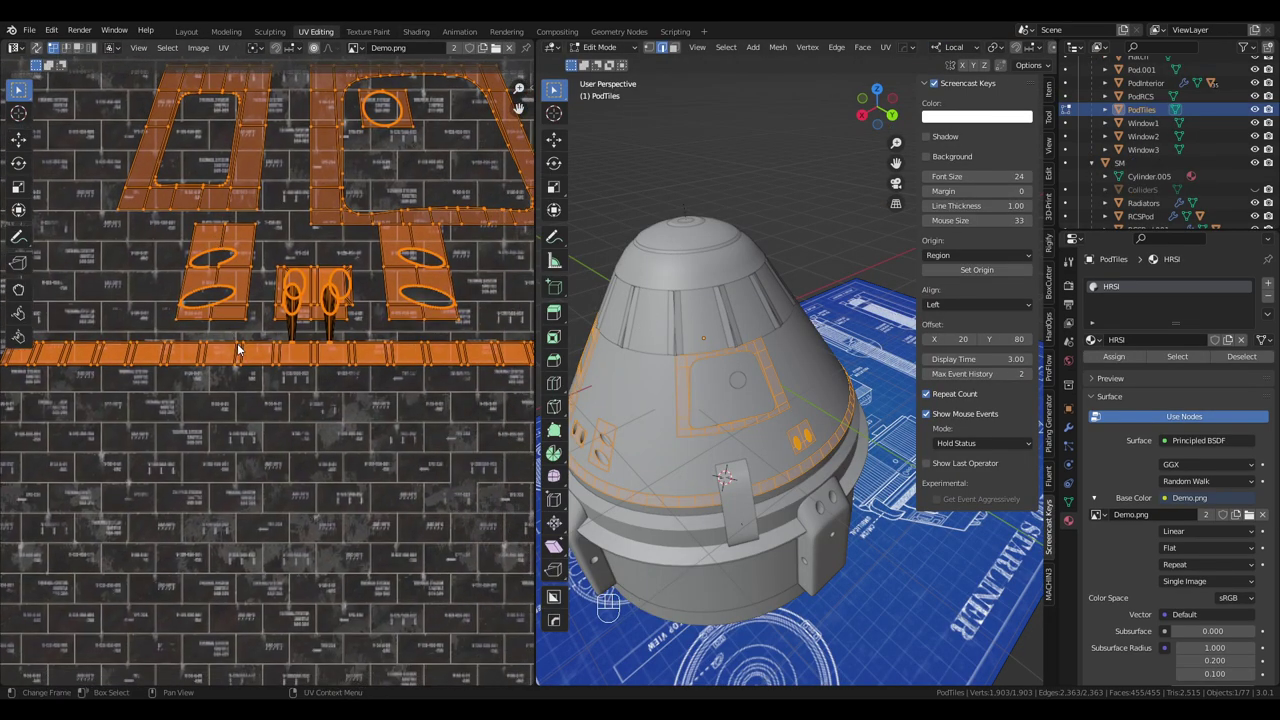
pyautogui.press('g')
pyautogui.press('s')
pyautogui.press('g')
pyautogui.press('s')
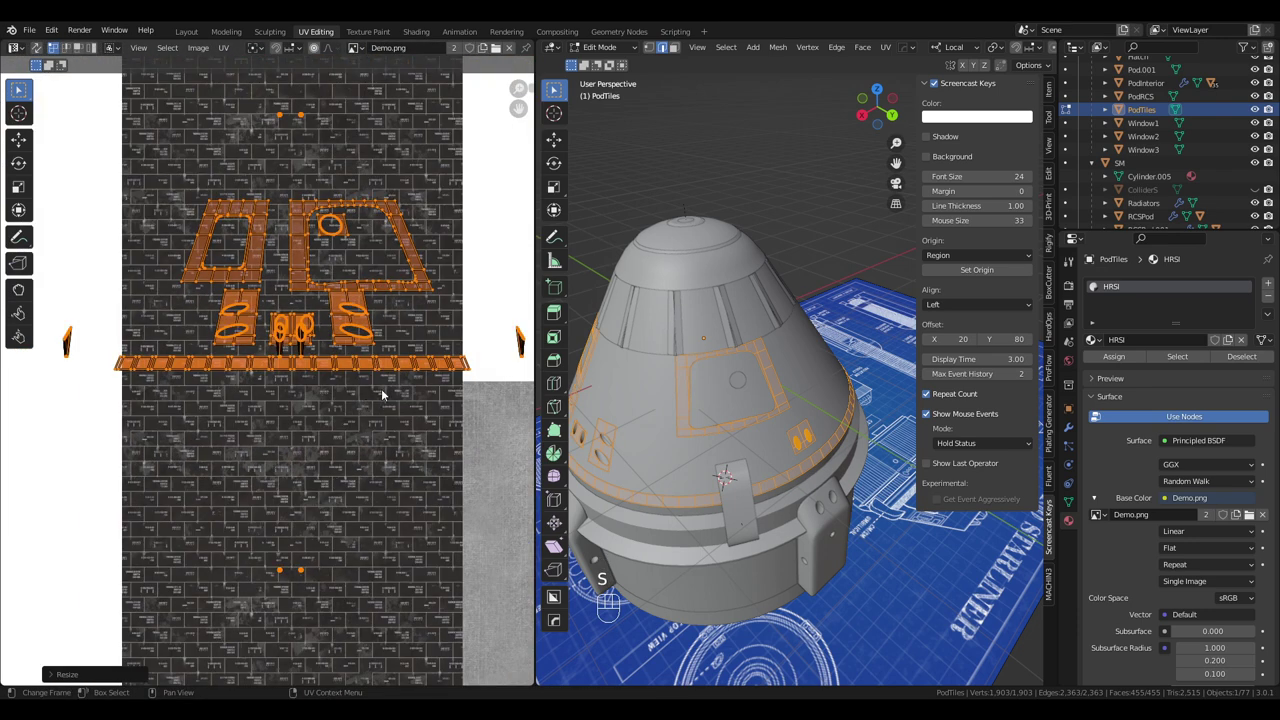
pyautogui.press('s')
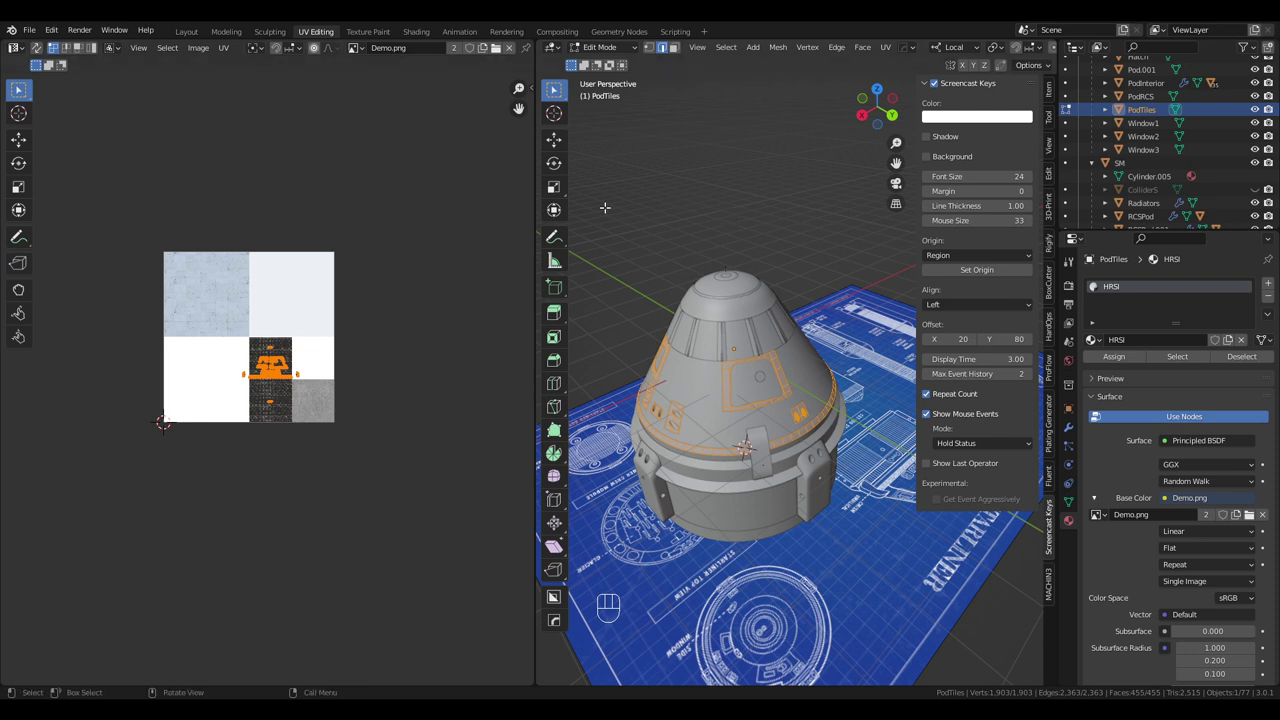
pyautogui.press('u')
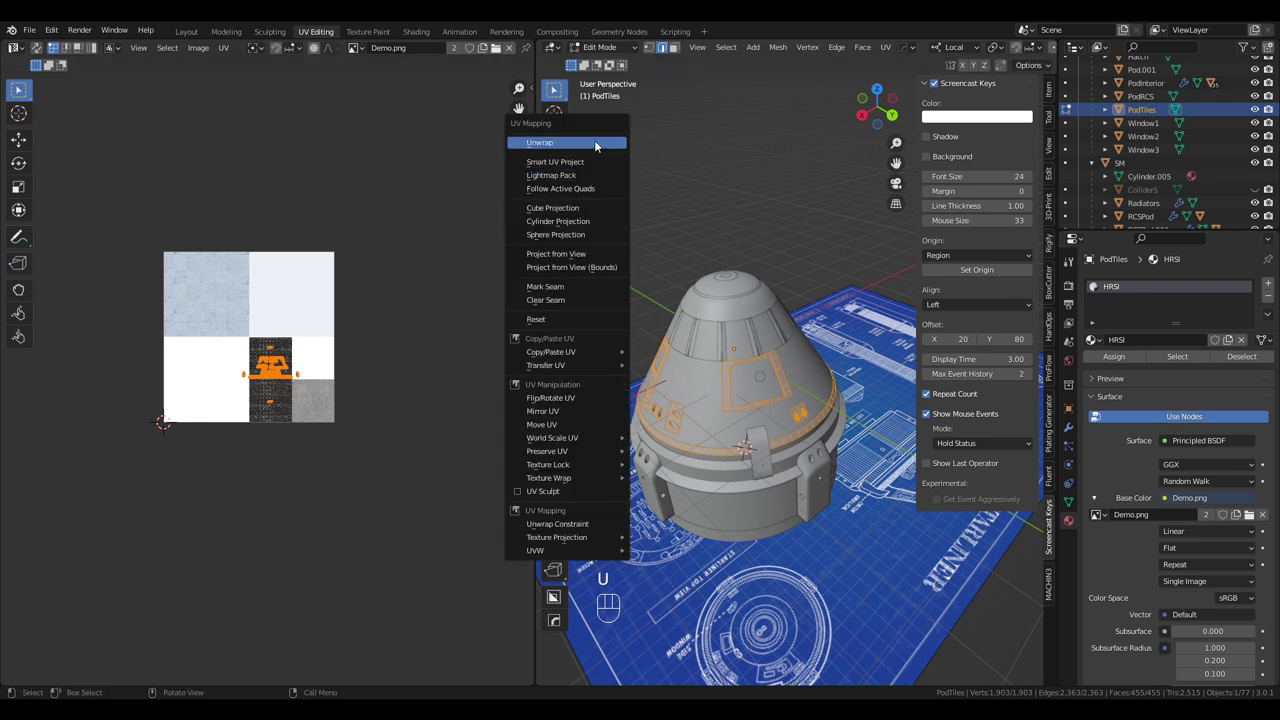